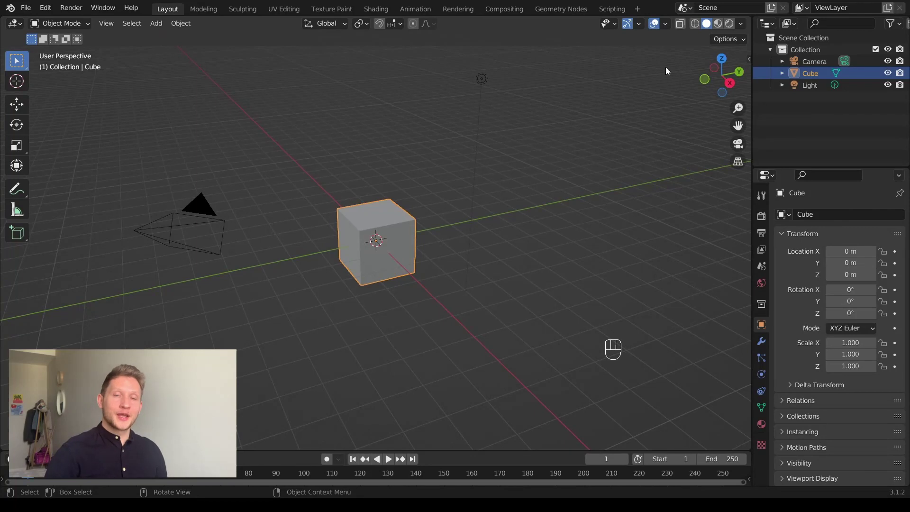
- Switch viewport shading to Material Preview and orbit the default cube scene
click(720, 31)
drag(746, 29, 679, 189)
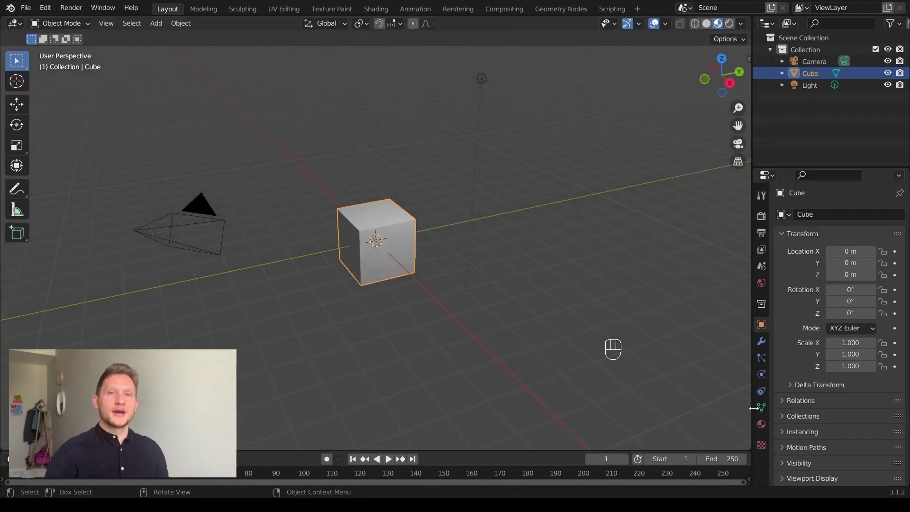
- Set a pink world background and make the light a warm-coloured sun raised above the scene
click(766, 289)
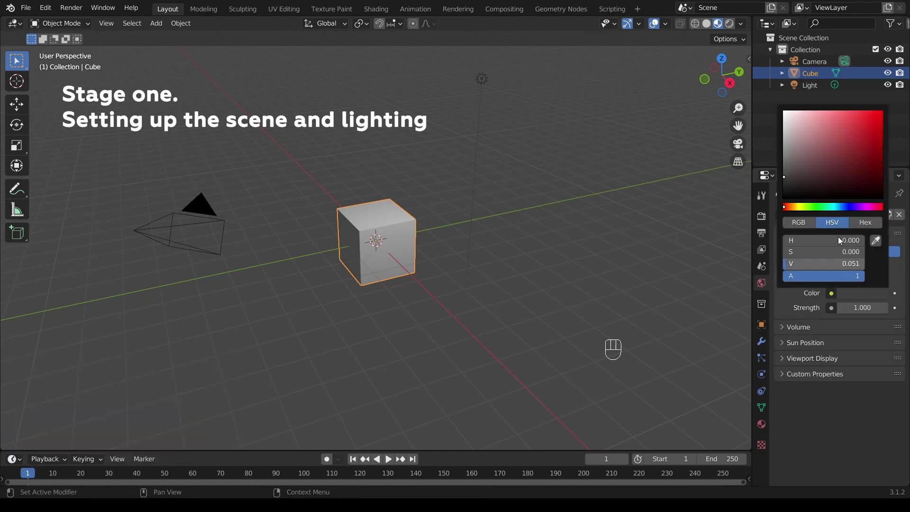
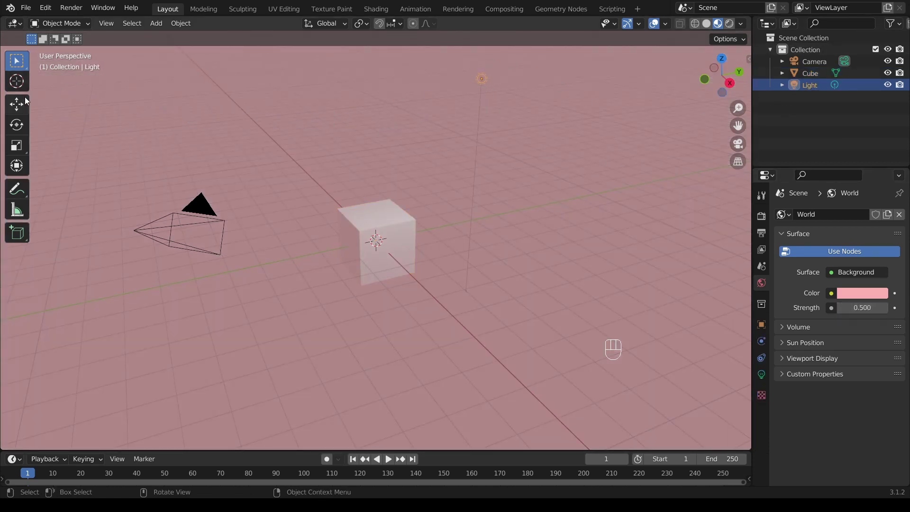
click(23, 107)
drag(485, 68, 478, 197)
click(763, 376)
click(834, 269)
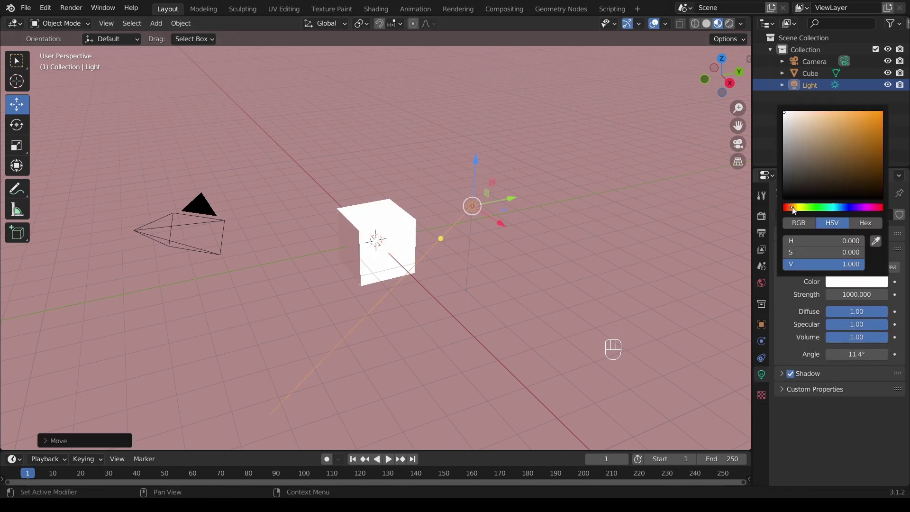
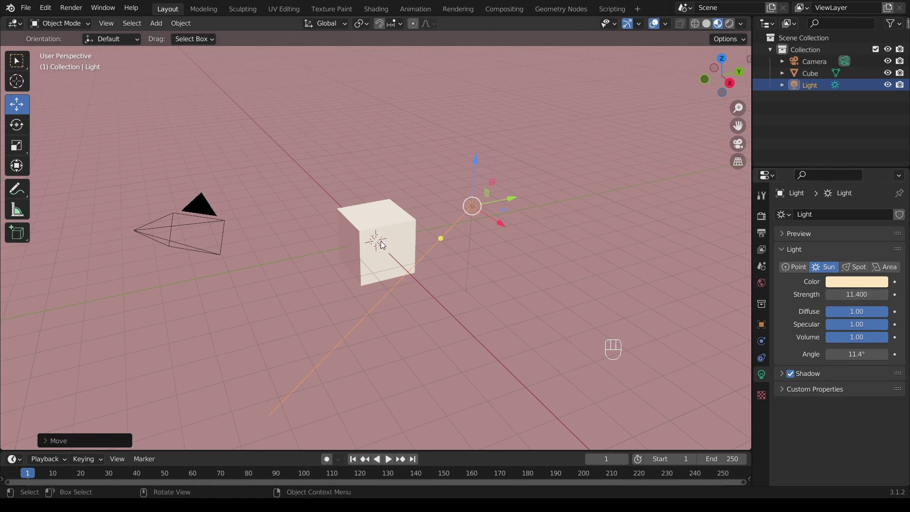
- Switch rendering to Cycles with low samples and delete the default cube
click(768, 219)
drag(857, 219, 859, 257)
drag(865, 250, 860, 272)
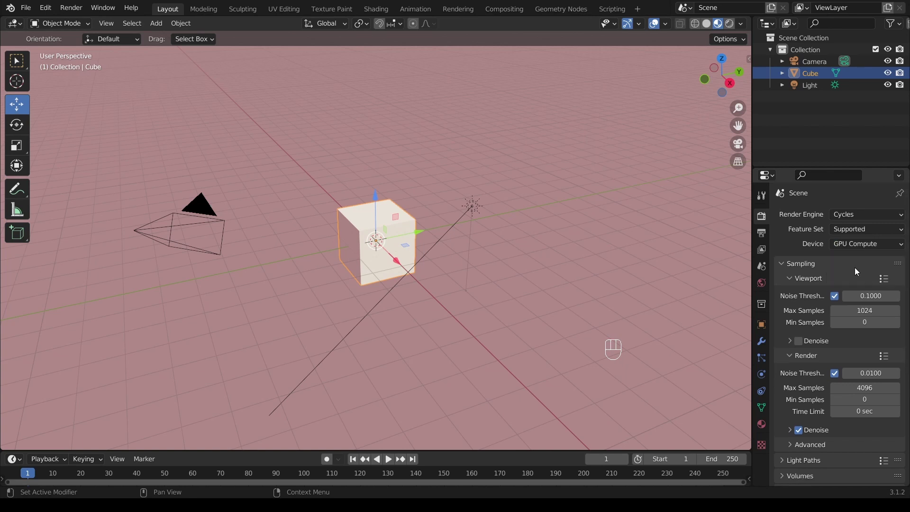
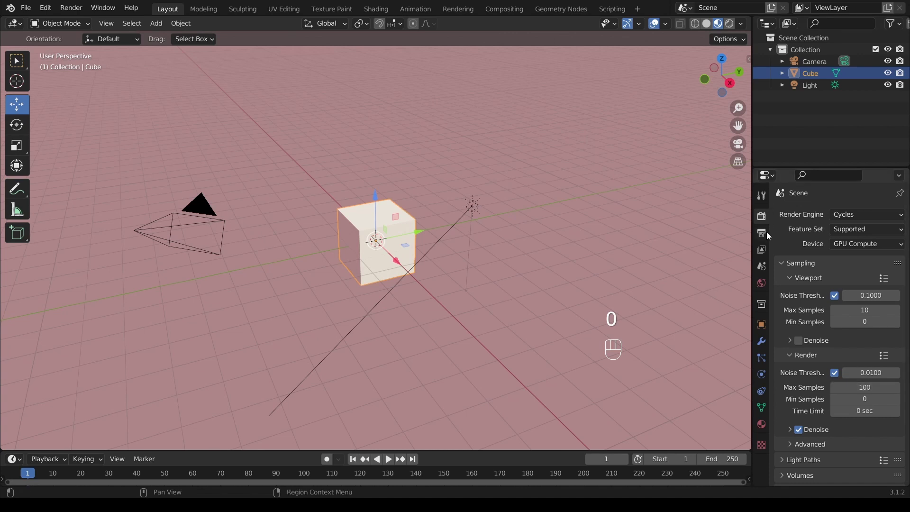
click(765, 236)
key(ctrl+c)
key(ctrl+v)
key(Delete)
- Add a low-poly cylinder with fewer sides and scale it up to about 1.55 for the body
key(shift+a)
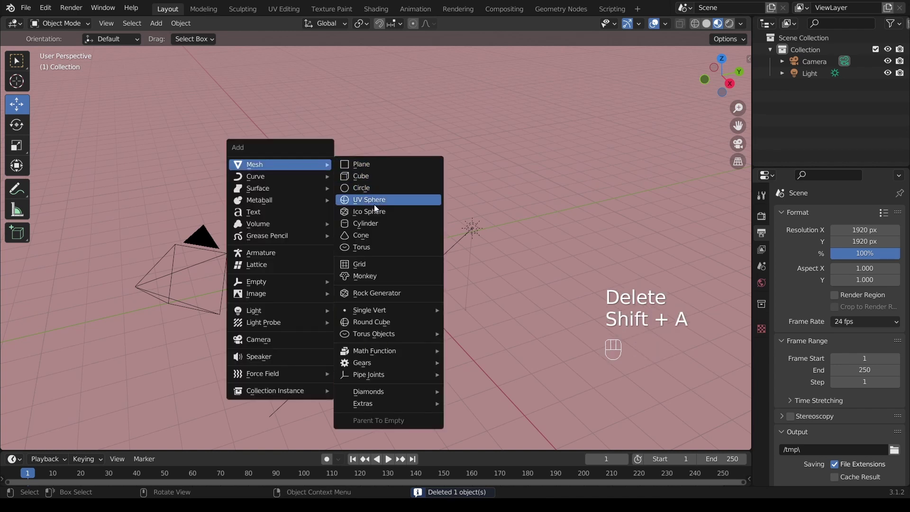
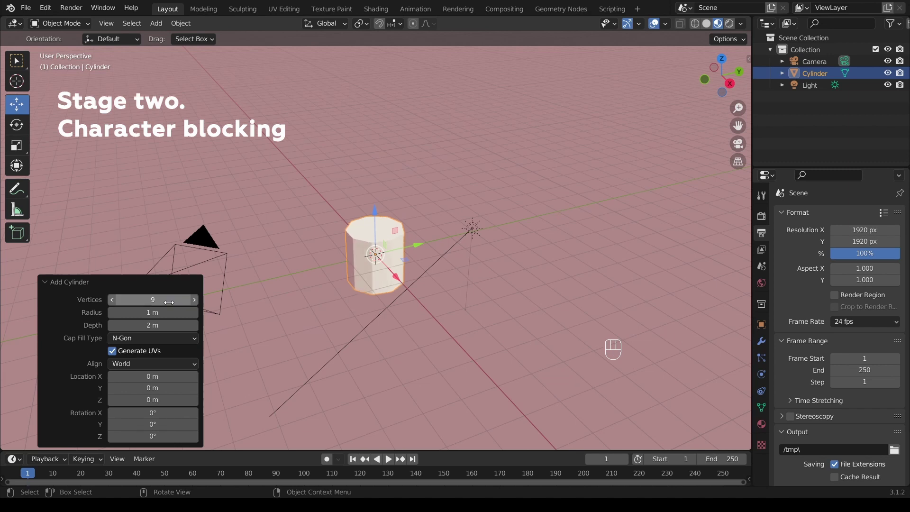
click(378, 217)
drag(377, 211, 374, 160)
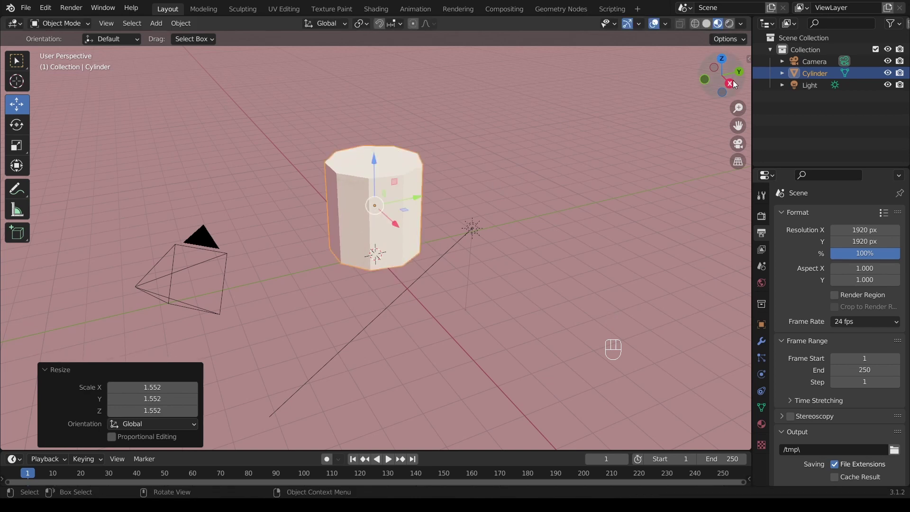
click(735, 86)
drag(397, 194, 406, 254)
- Give the cylinder three horizontal loop cuts and bring up its modifier settings
key(Tab)
key(ctrl+r)
click(391, 270)
key(Tab)
click(764, 345)
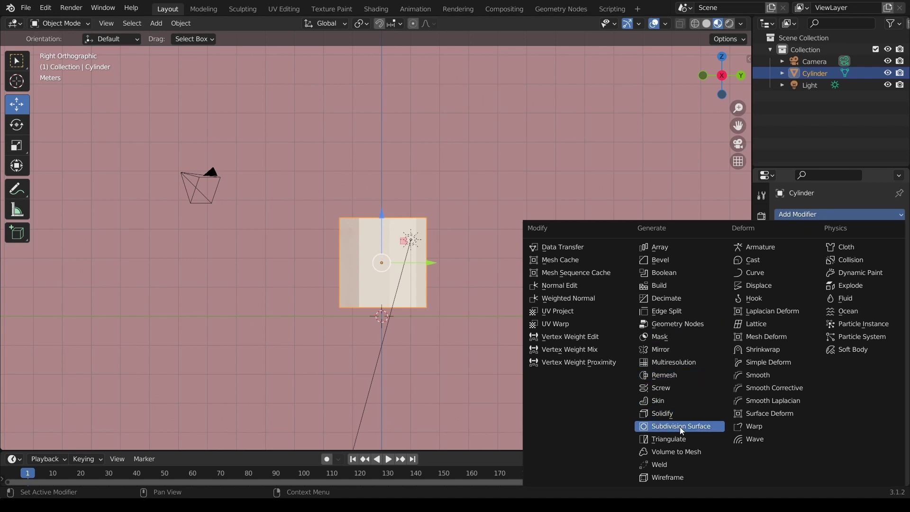
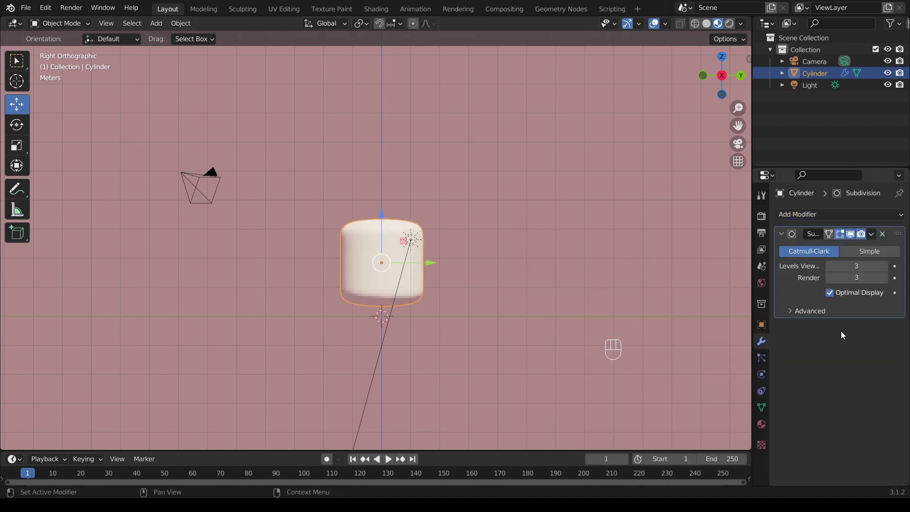
- Add level-3 subdivision, duplicate the cylinder, lift the copy above as the cap and start editing it
right_click(373, 264)
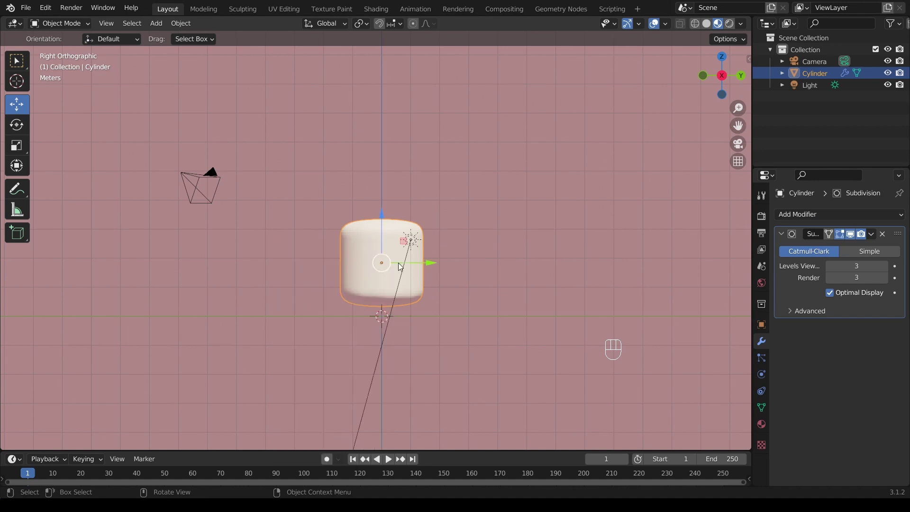
key(shift+d)
key(shift+Return)
drag(384, 222, 379, 132)
key(Tab)
click(684, 28)
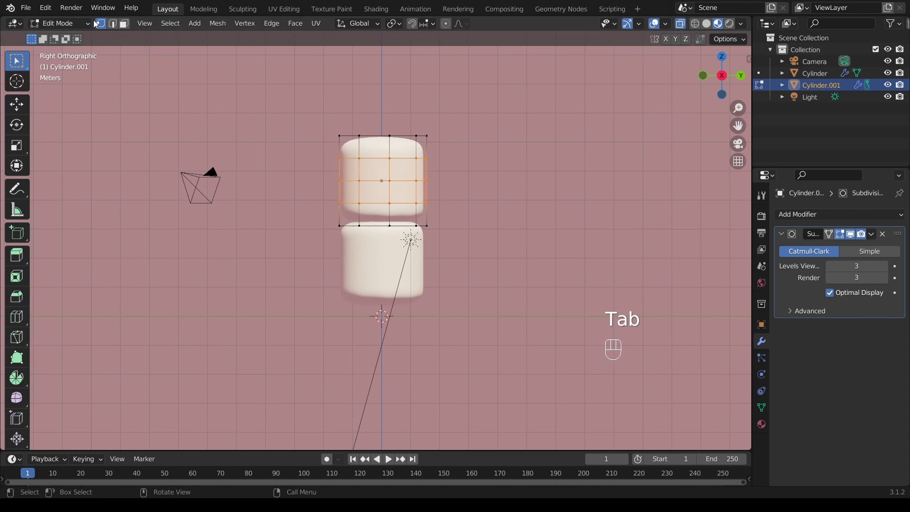
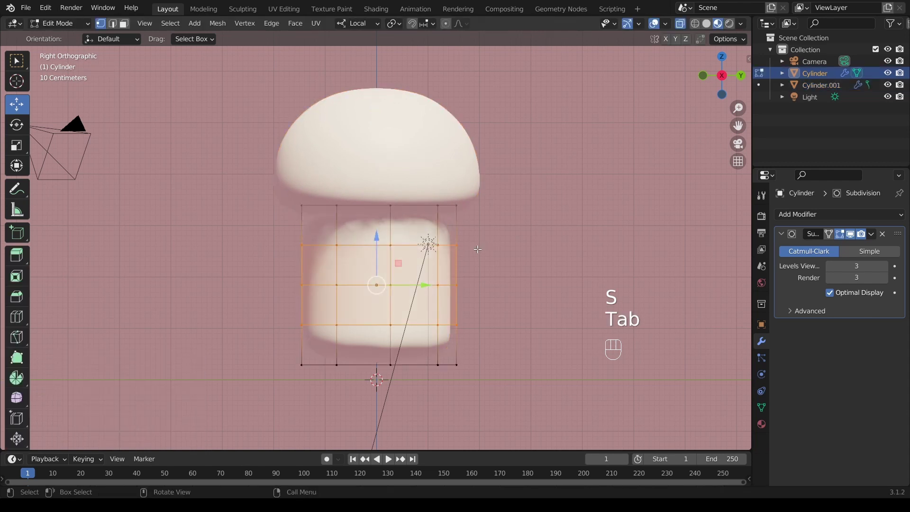
- Box-select stem loops in Edit Mode to begin tapering the stem
key(b)
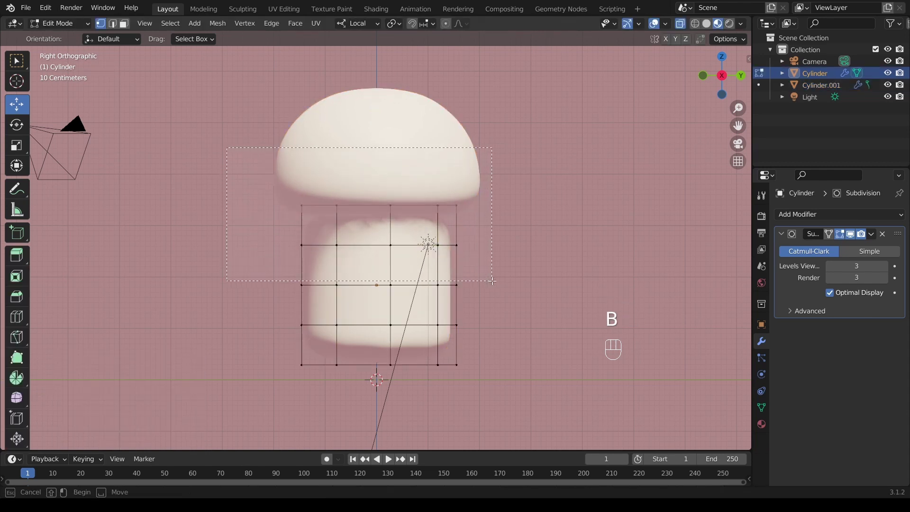
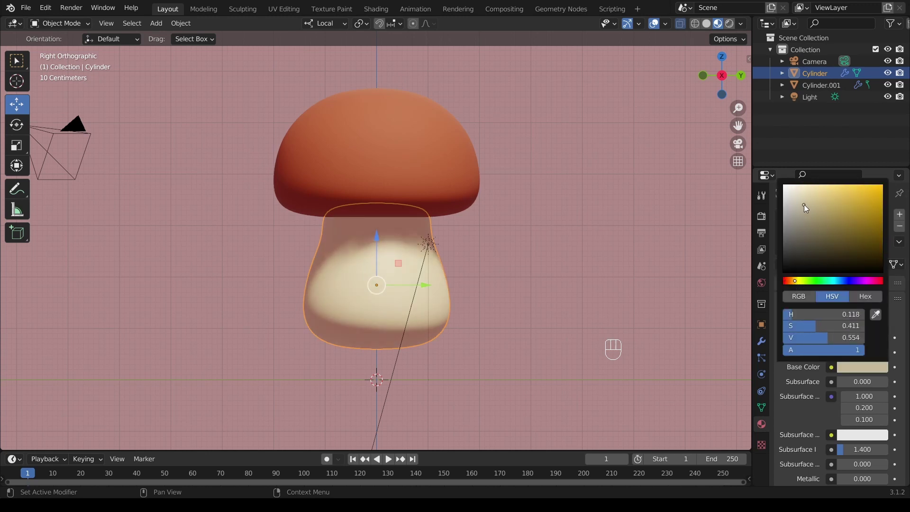
- Add a small cube scaled to about 0.42 and place it at the front of the cream stem as an eye
key(shift+a)
key(shift+a)
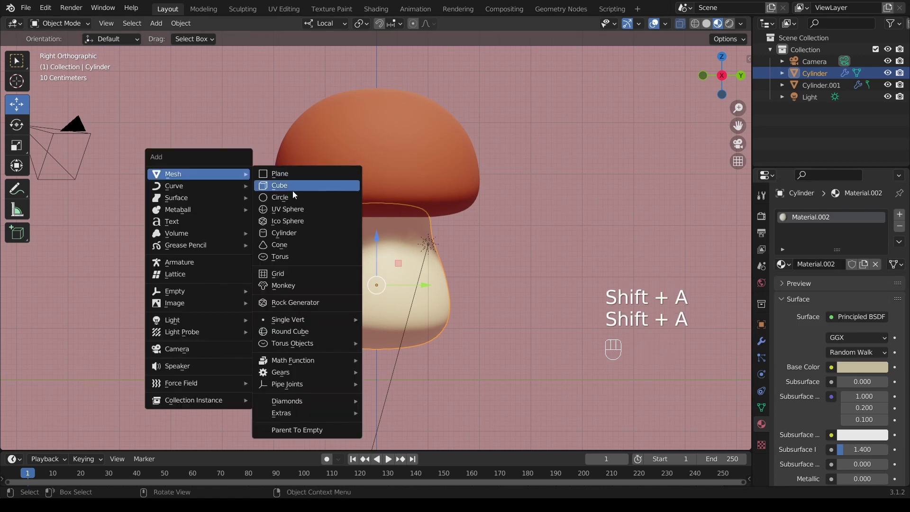
key(s)
click(372, 327)
drag(364, 306, 406, 329)
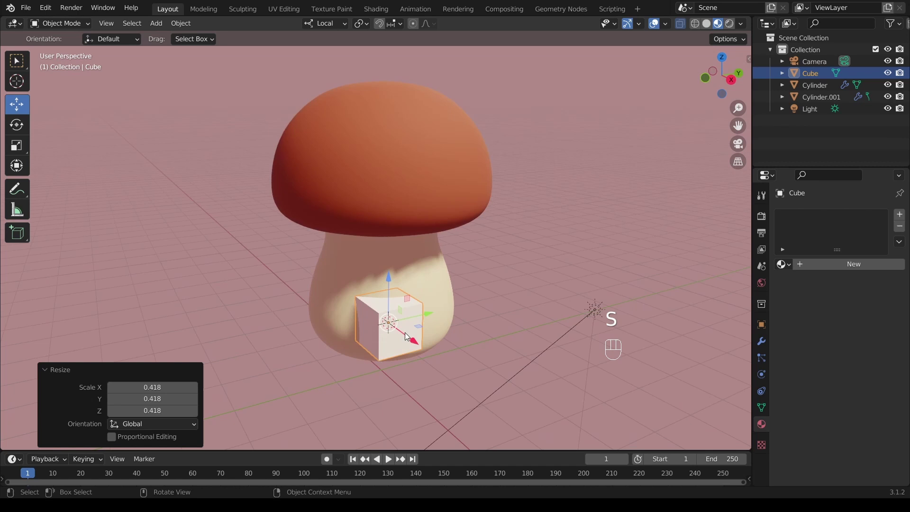
middle_click(404, 335)
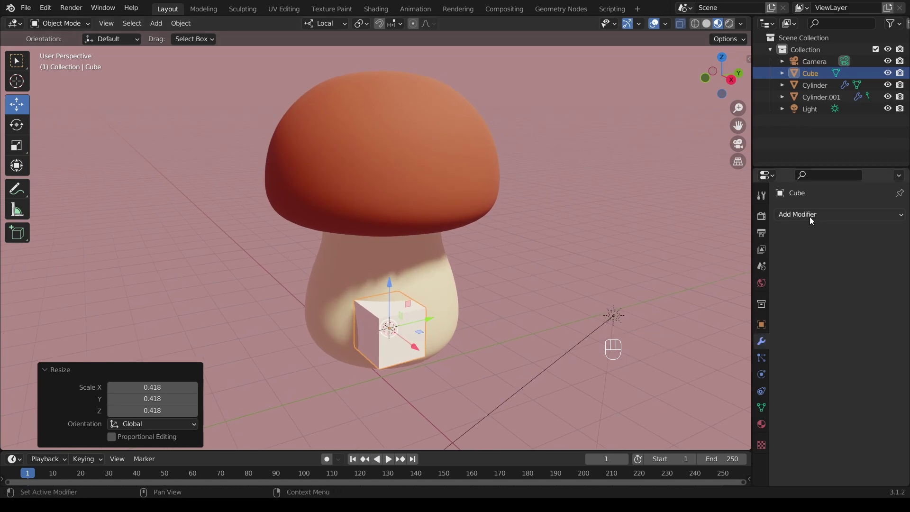
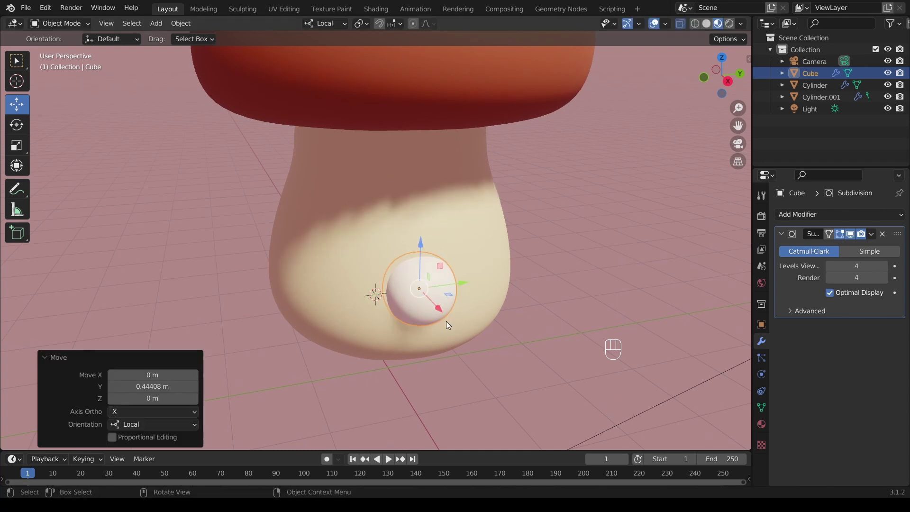
- Duplicate the eye sphere beside the first and mirror it along Y across the stem
key(shift+d)
key(shift+Return)
drag(449, 289, 399, 314)
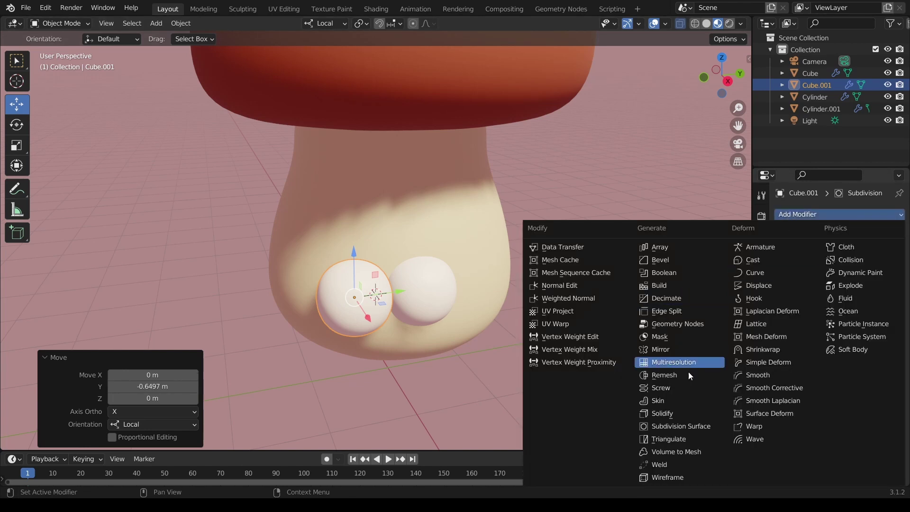
drag(667, 351, 674, 352)
click(884, 390)
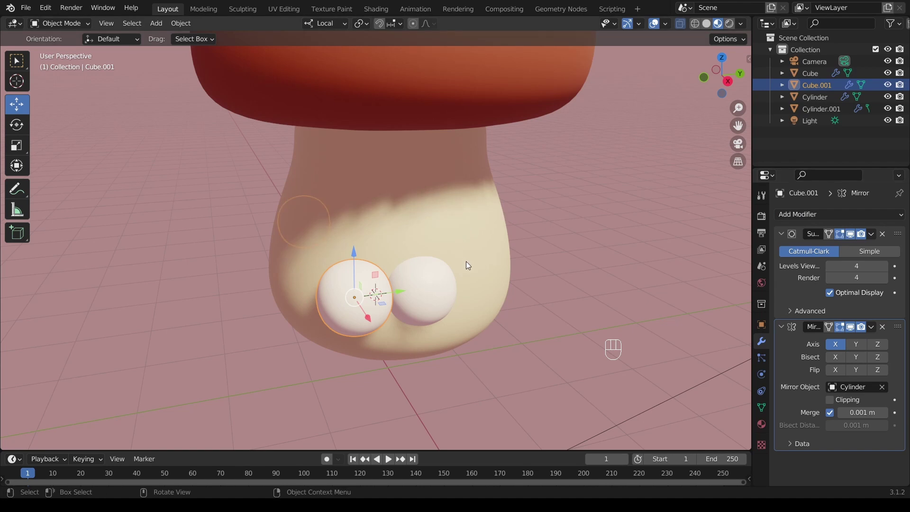
click(858, 346)
click(838, 349)
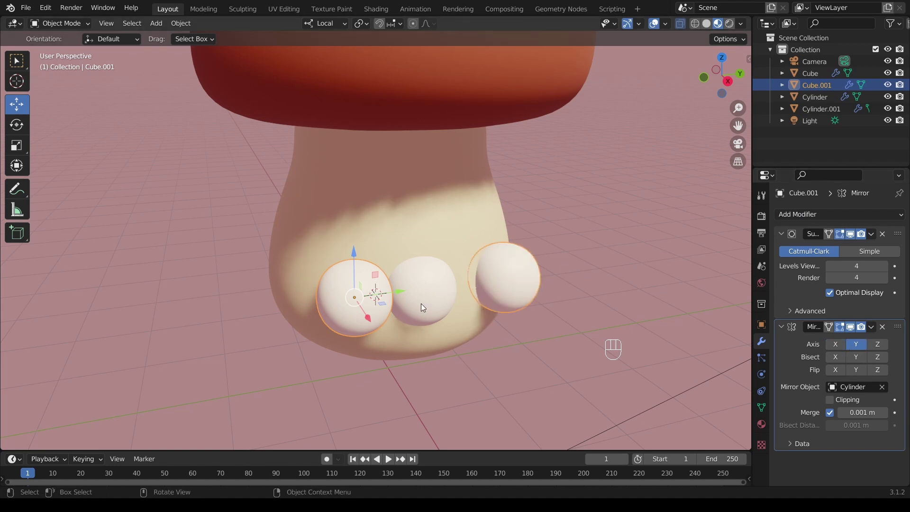
- Shrink the middle sphere into a tiny nose dot below the eyes
drag(397, 328, 410, 316)
click(440, 312)
click(465, 282)
drag(438, 251, 410, 285)
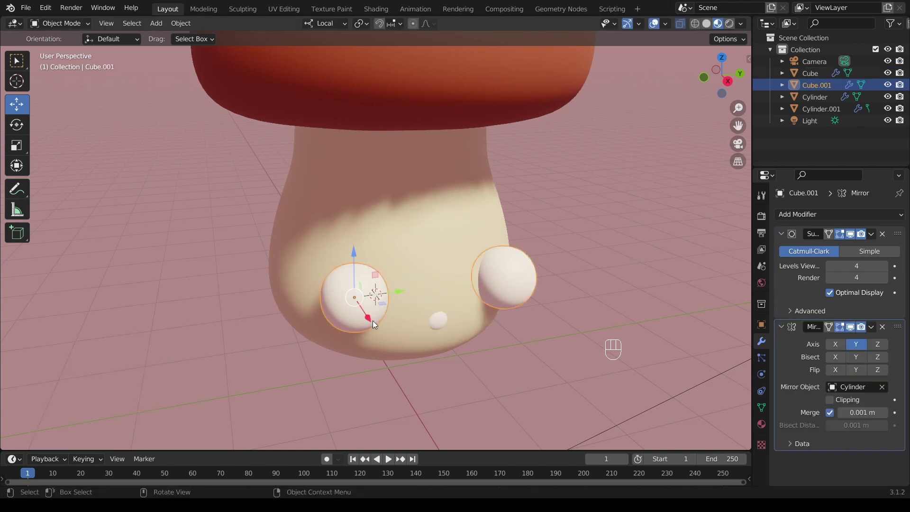
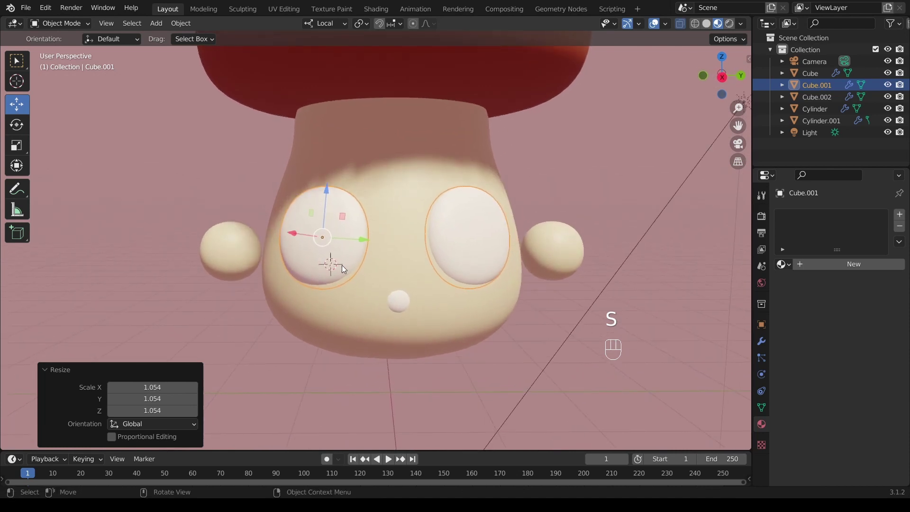
- Switch to a straight-on side orthographic view to place the feet under the stem
click(726, 81)
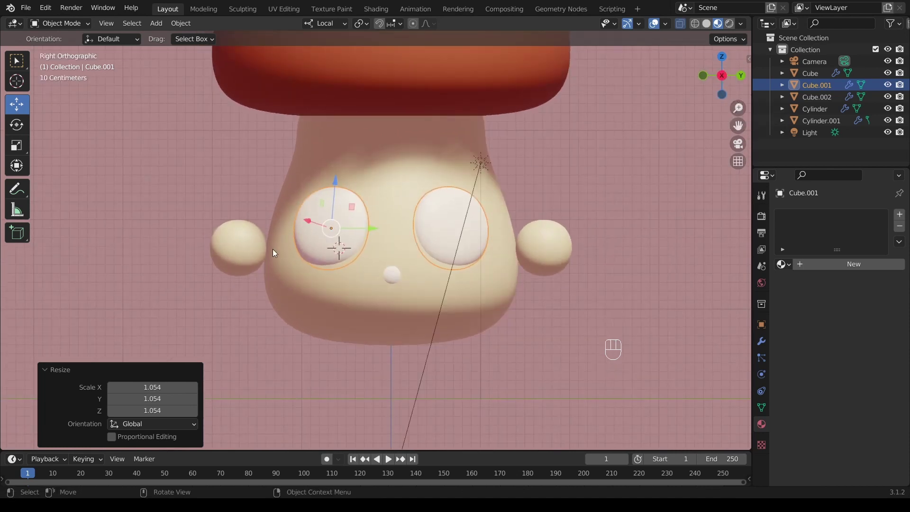
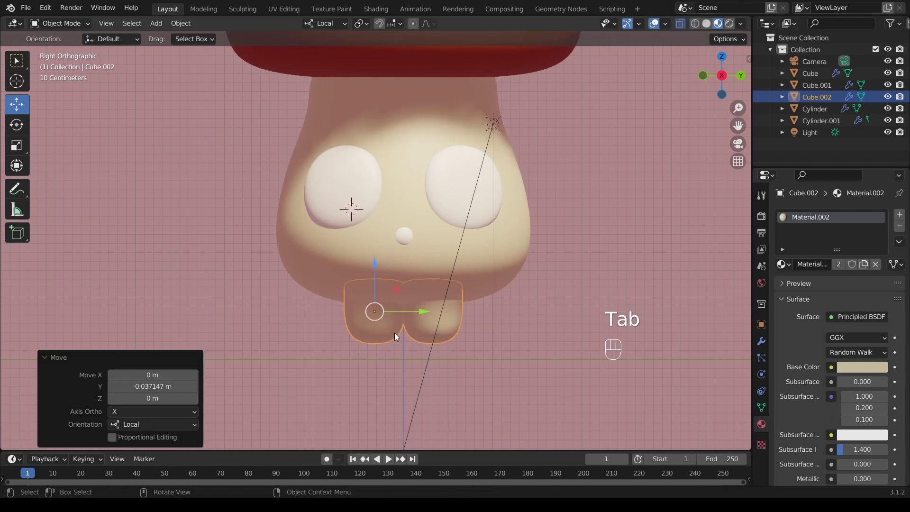
- Duplicate the feet in place, reshape the copy into hanging arms, then select the left eye
key(shift+d)
key(shift+Return)
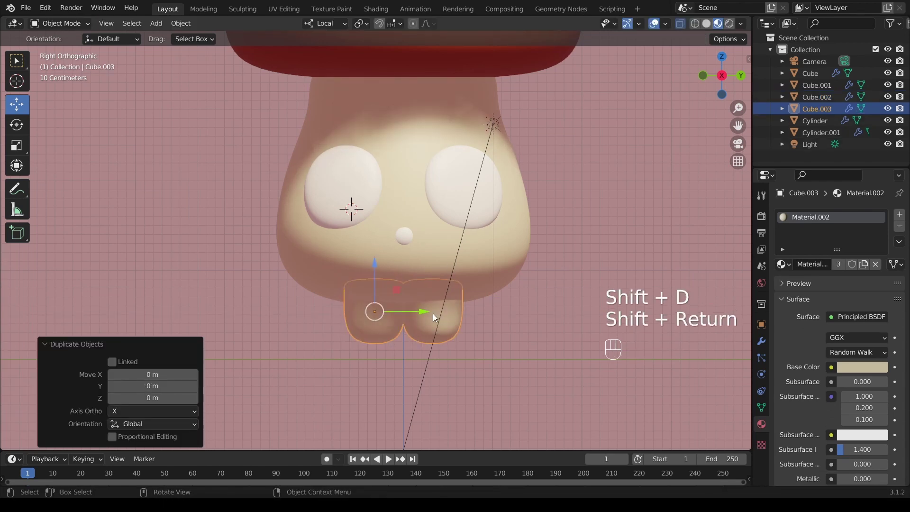
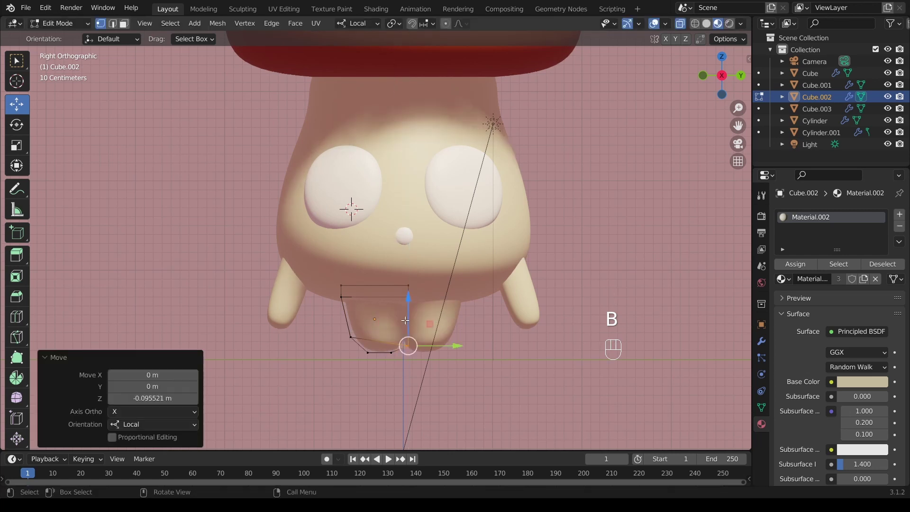
key(Tab)
middle_click(389, 328)
drag(384, 285, 434, 324)
click(440, 269)
middle_click(434, 273)
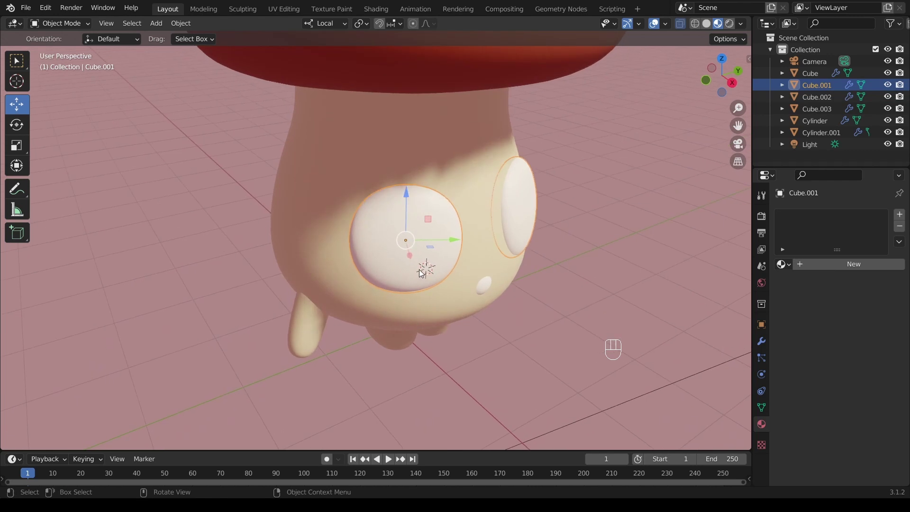
- Duplicate the eye white, shrink it to pupil size and push it forward onto the eye
middle_click(430, 254)
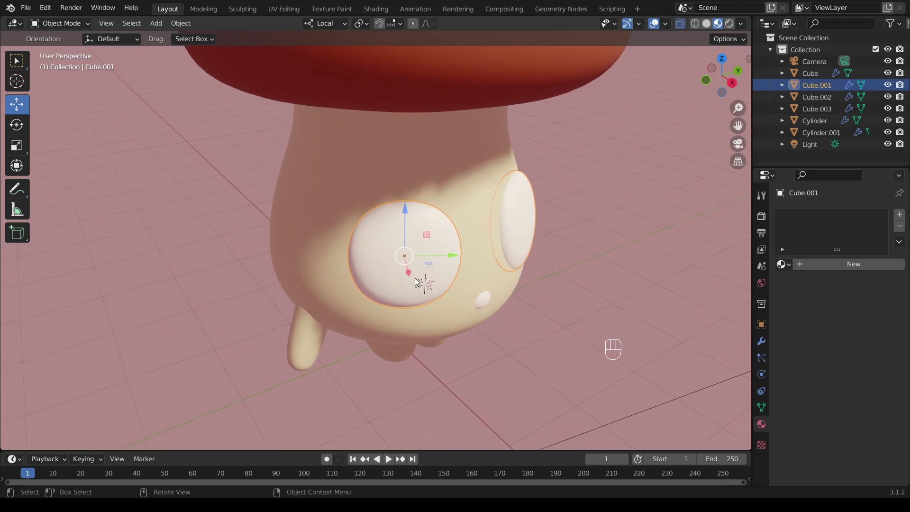
key(shift+d)
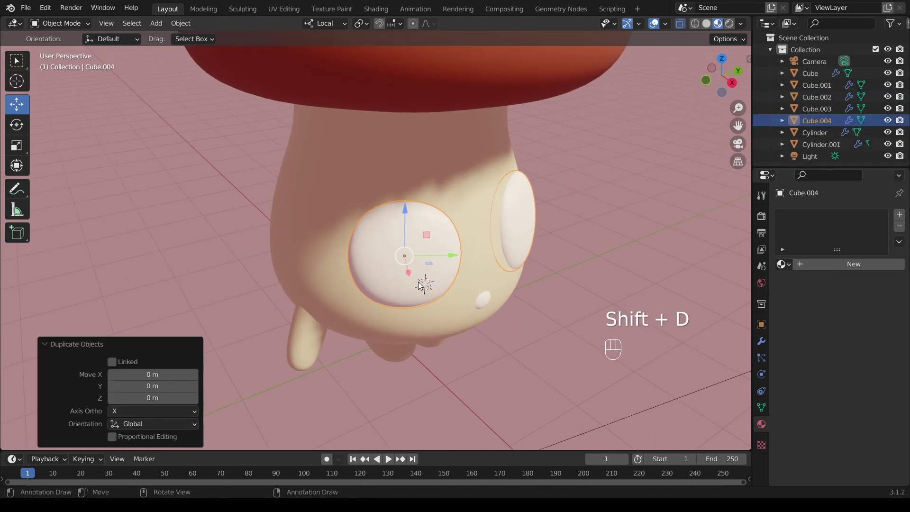
drag(430, 287, 454, 285)
drag(459, 259, 477, 274)
key(s)
- Give the pupil its own separate material with a near-black base colour
click(473, 282)
key(x)
click(481, 292)
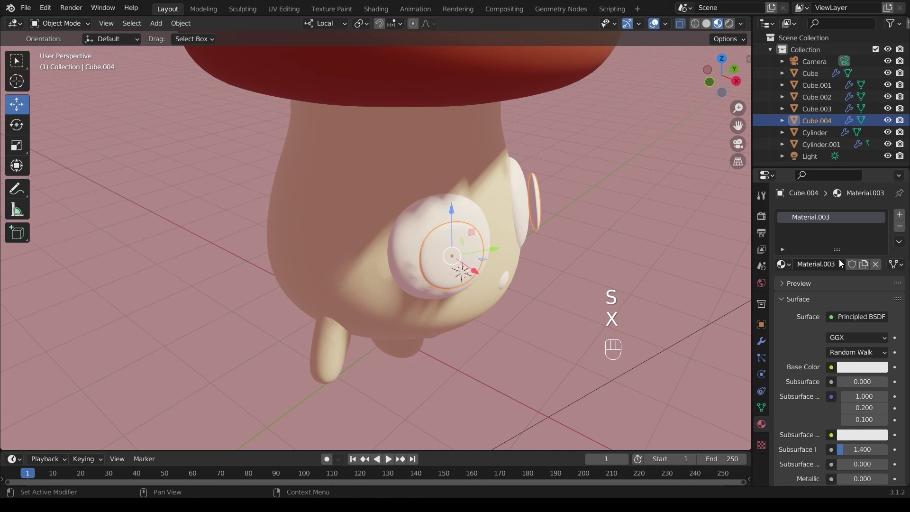
click(862, 370)
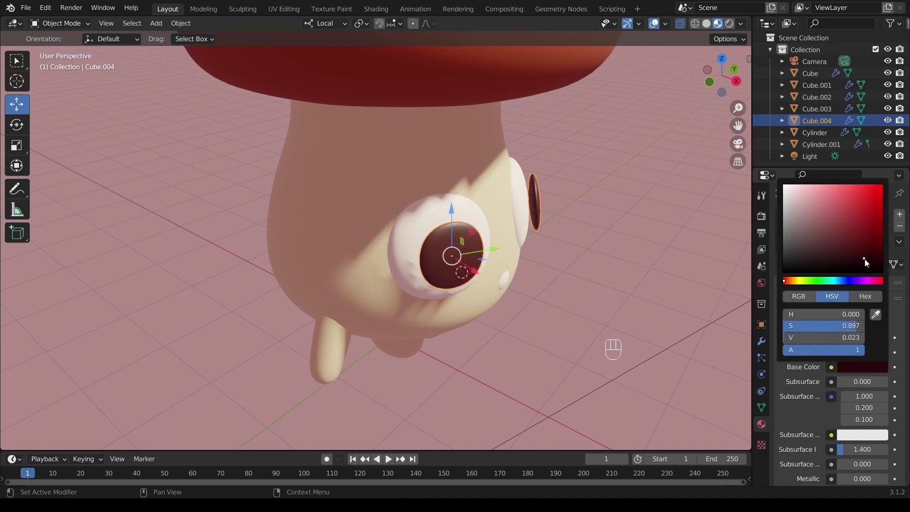
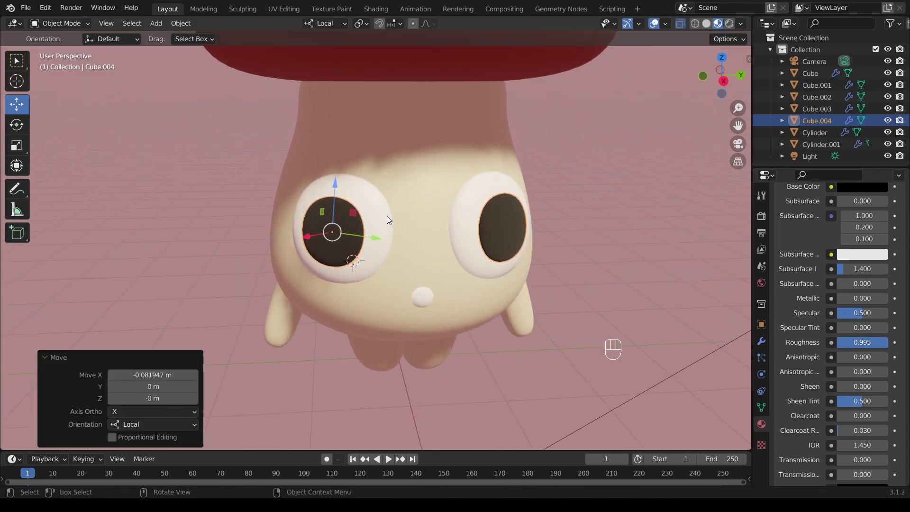
- Reposition the dark pupils so each sits higher and centred within its eye
drag(411, 232, 408, 236)
middle_click(420, 221)
middle_click(414, 234)
drag(354, 269, 371, 280)
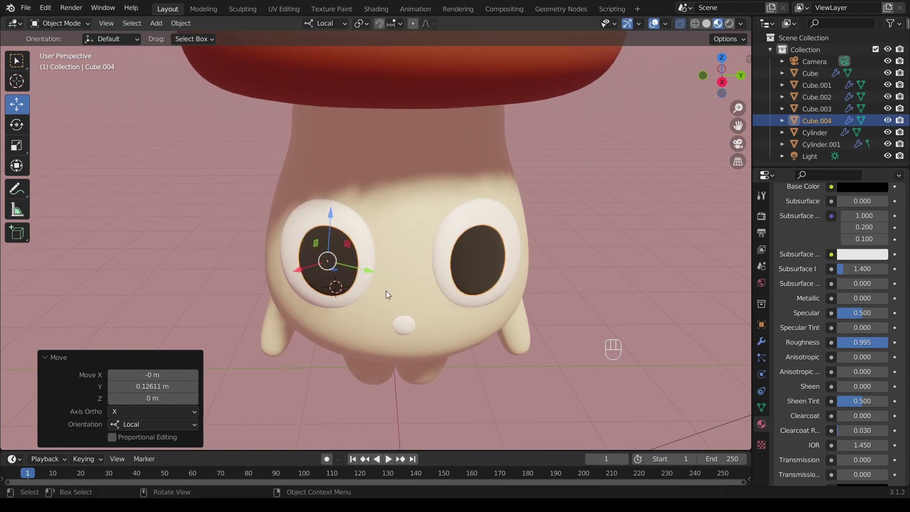
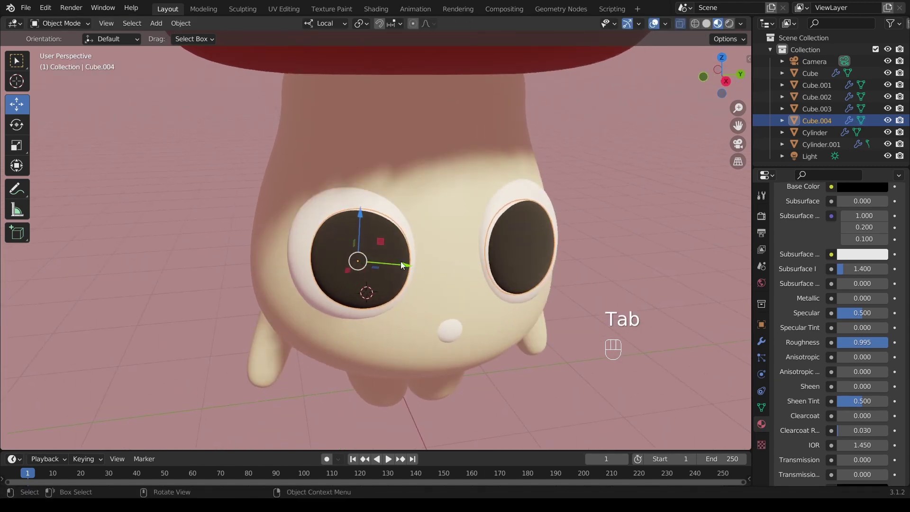
click(406, 266)
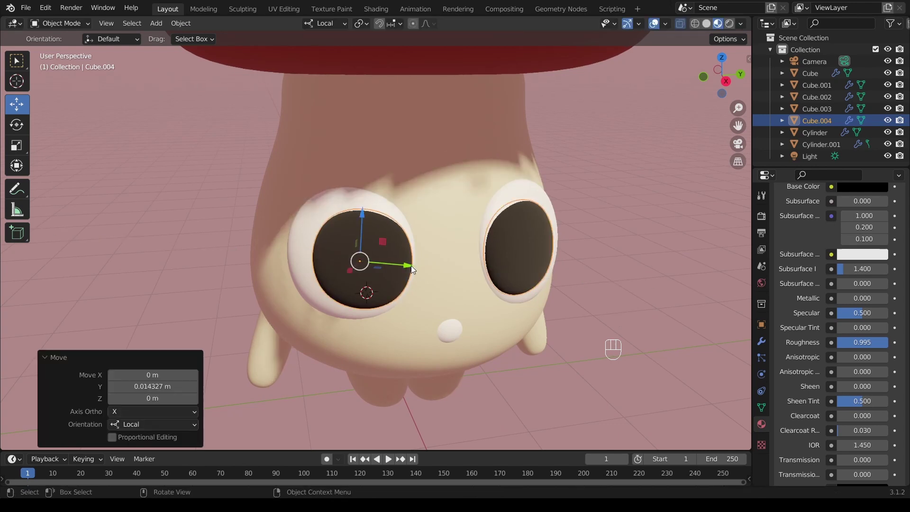
drag(412, 265, 400, 253)
drag(420, 254, 416, 276)
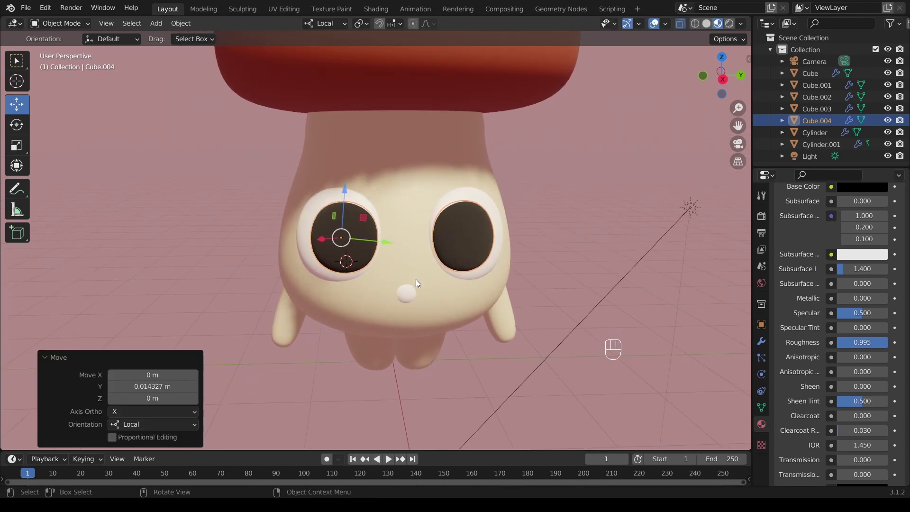
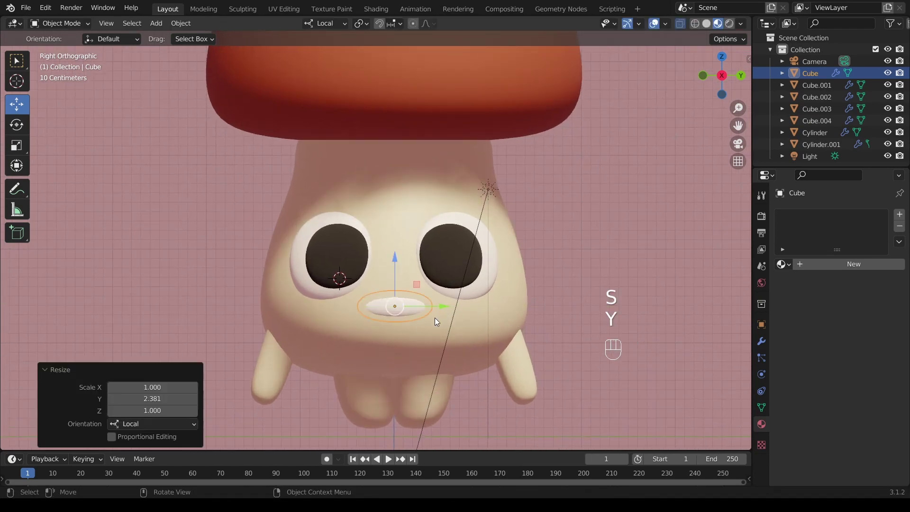
- Move the bump below the eyes along X, widen it along Y, and bend its ends upward
key(g)
key(x)
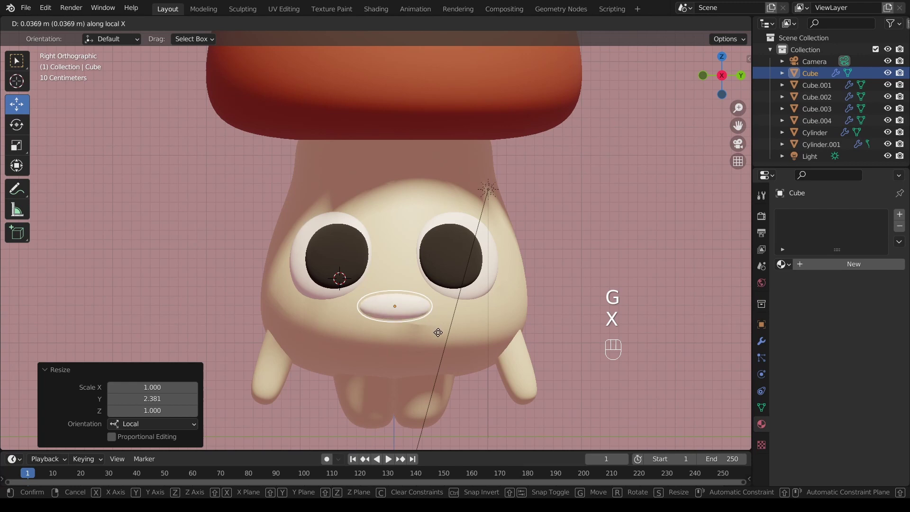
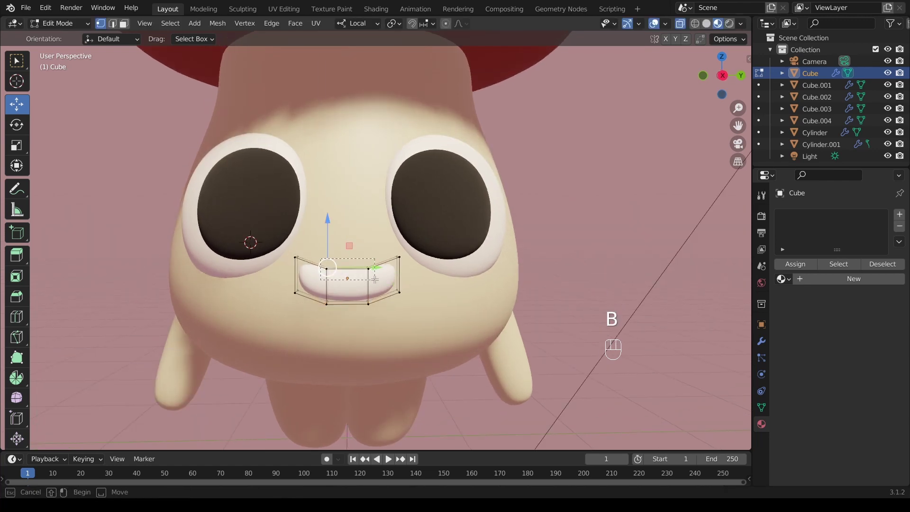
key(s)
key(y)
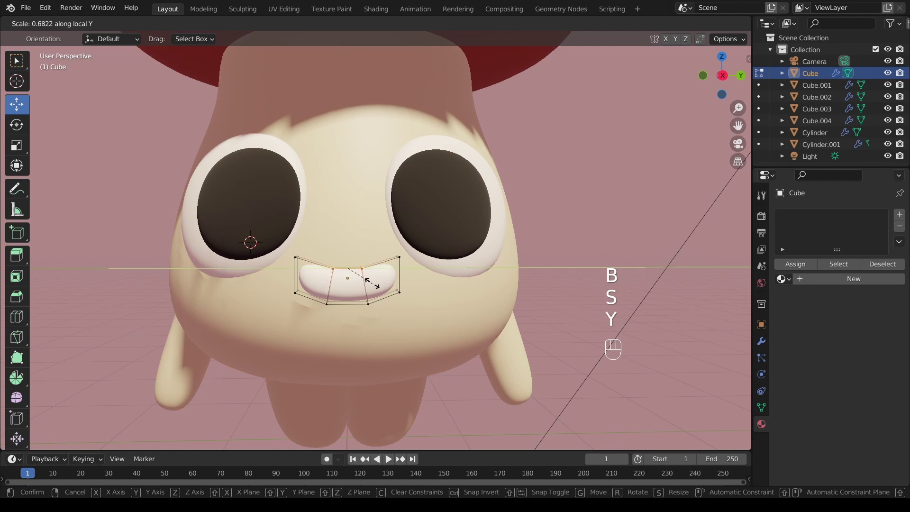
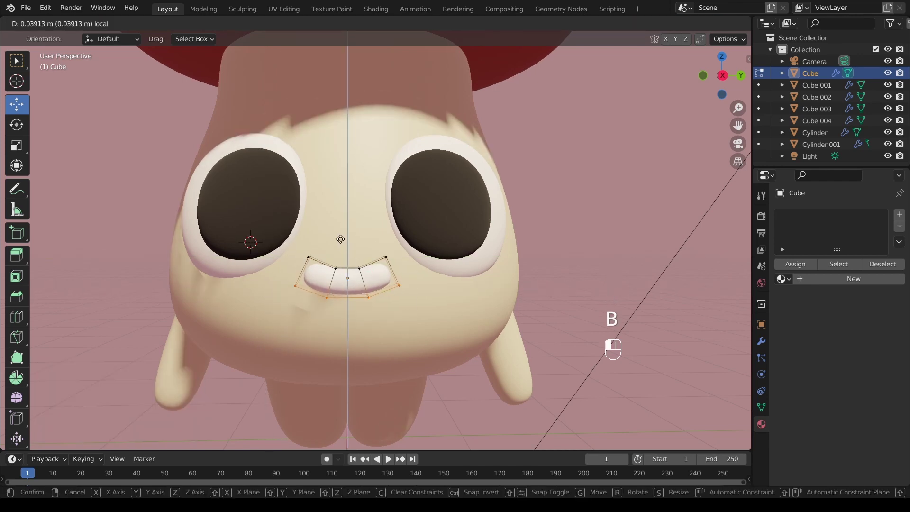
key(Tab)
drag(366, 282, 421, 293)
drag(463, 263, 469, 269)
- Refine the mouth vertices into a smooth smile curve and give it a brown material
key(s)
key(x)
click(518, 335)
click(493, 308)
drag(457, 255, 456, 247)
drag(462, 264, 422, 262)
drag(431, 267, 440, 331)
click(852, 268)
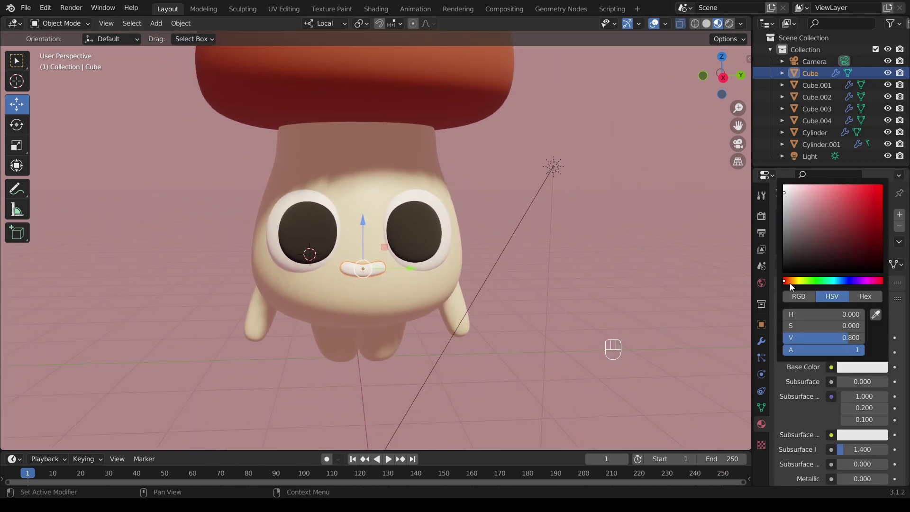
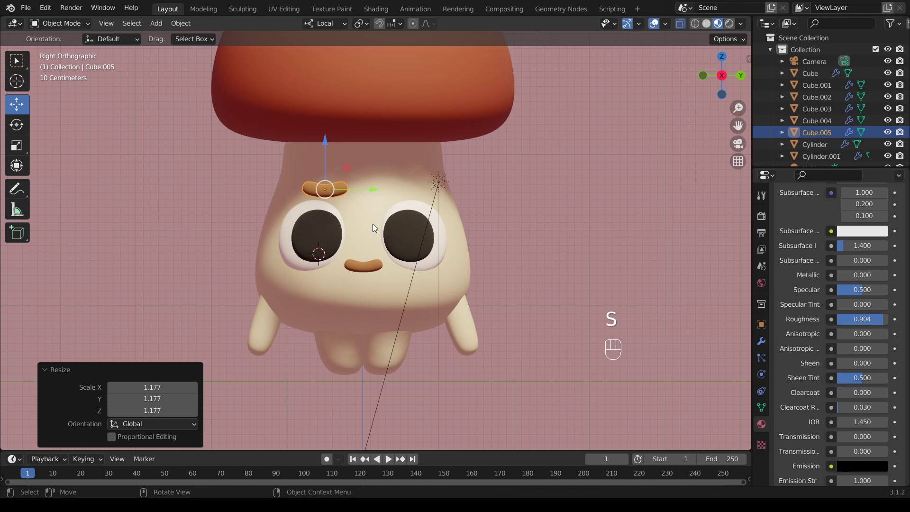
- Mirror the eyebrow across Y around the Cylinder stem and flip it along Z
click(763, 340)
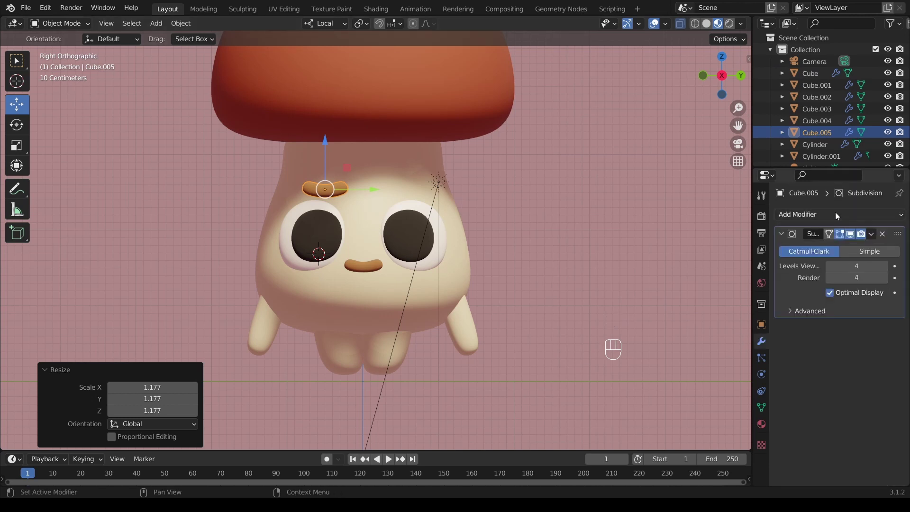
click(676, 351)
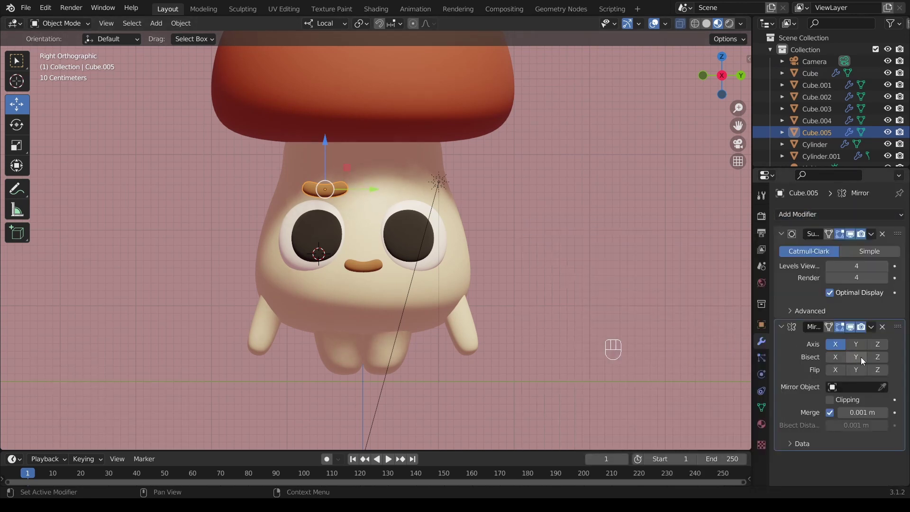
click(839, 346)
click(861, 346)
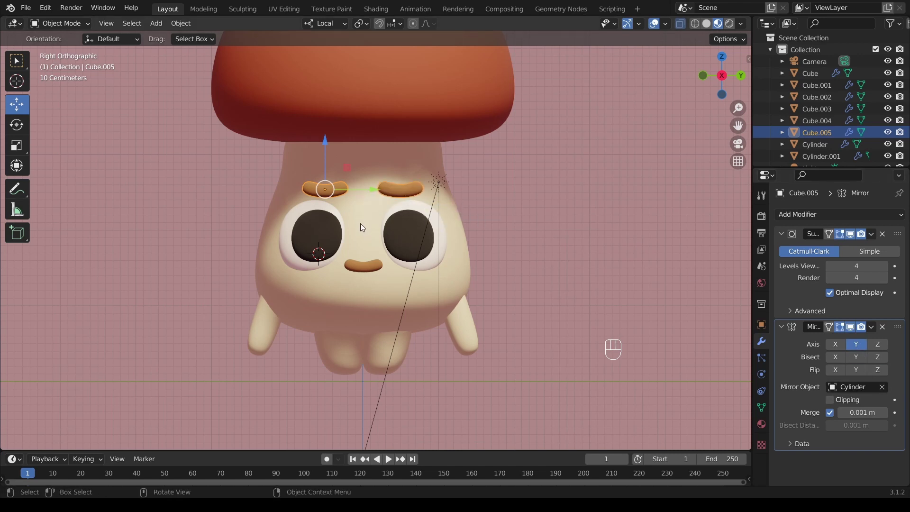
drag(355, 221, 374, 240)
middle_click(366, 231)
drag(362, 216, 379, 226)
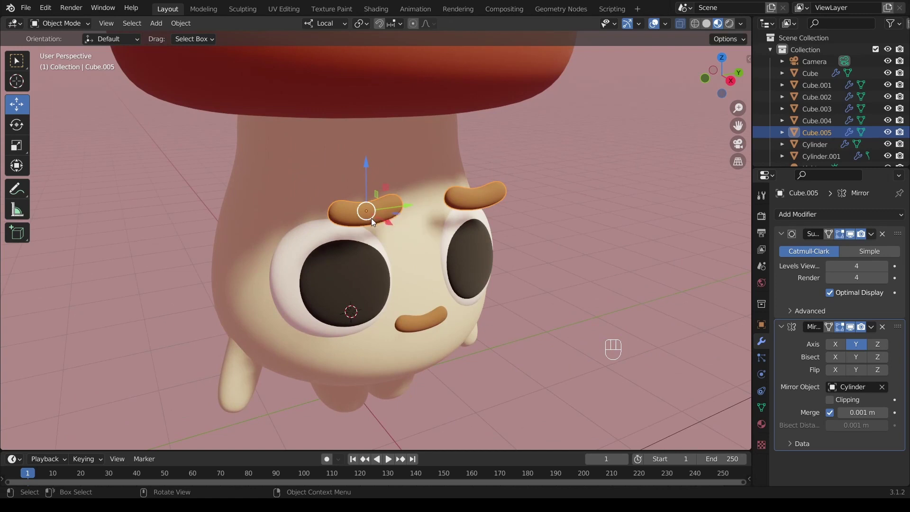
key(ctrl+m)
key(z)
key(Return)
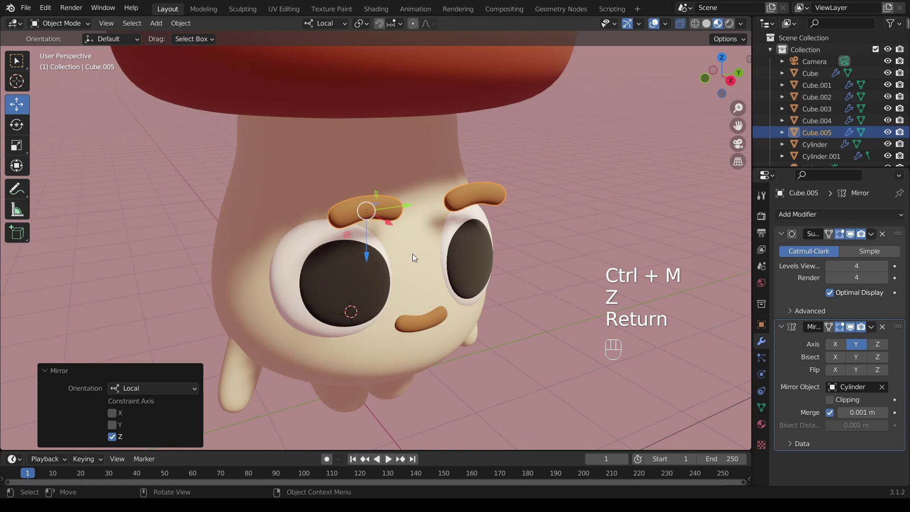
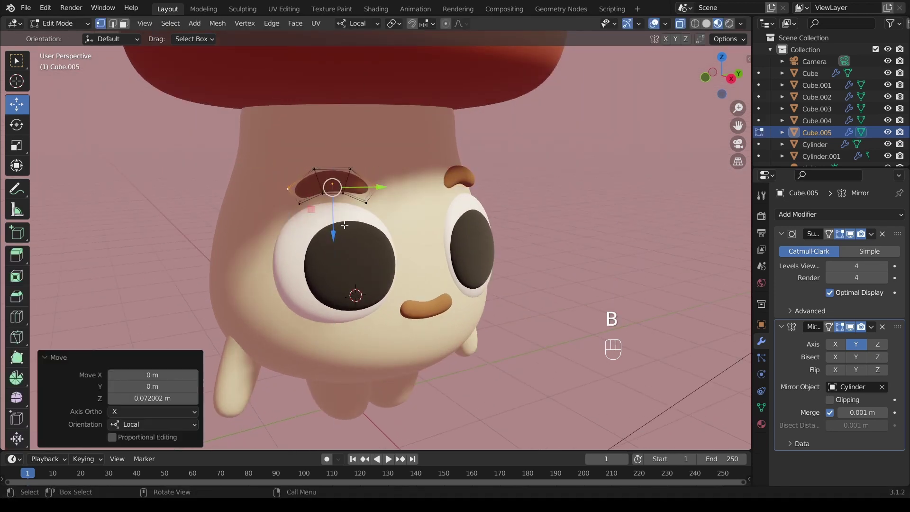
- Raise the middle eyebrow vertices into an arch in Edit Mode
key(Tab)
middle_click(343, 214)
key(s)
click(373, 272)
drag(362, 245, 392, 260)
key(r)
key(z)
click(409, 272)
drag(407, 256, 435, 271)
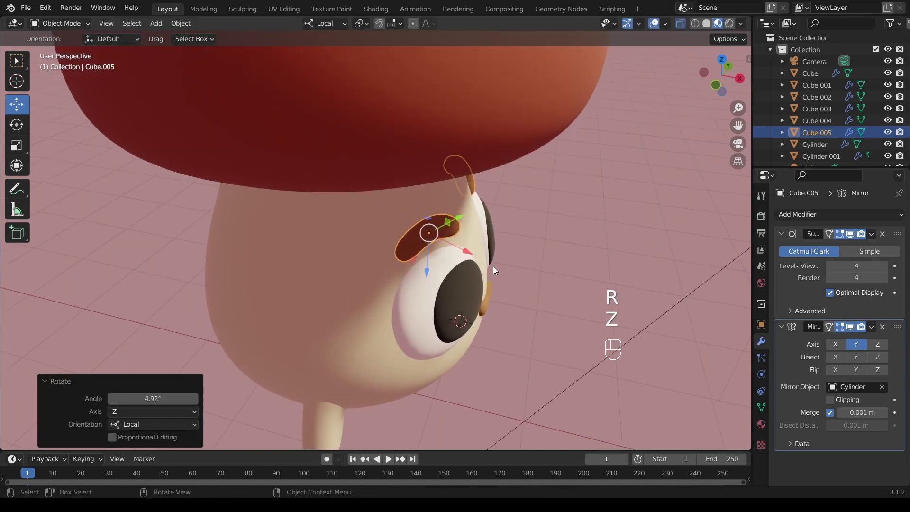
- Tilt the eyebrow around X and narrow it along Y so both brows sit angled over the eyes
key(s)
key(x)
click(477, 269)
drag(465, 258, 444, 245)
key(r)
key(y)
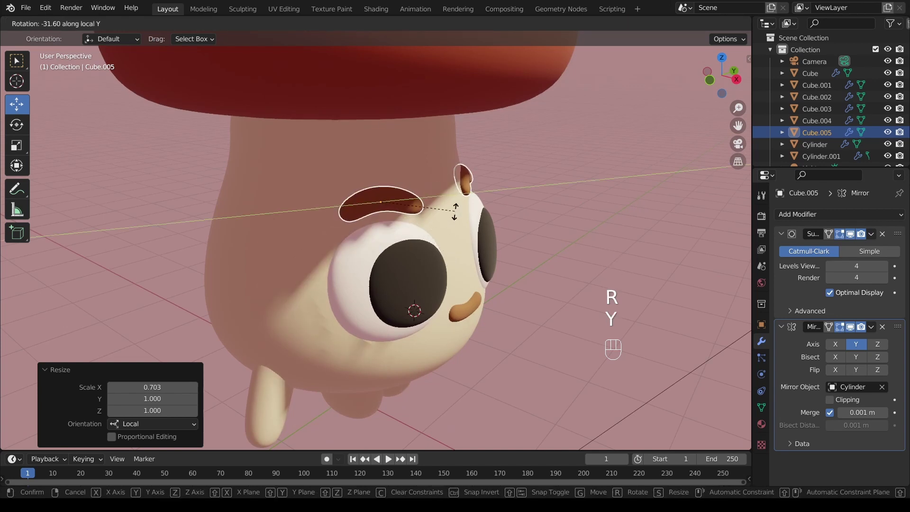
click(454, 230)
drag(433, 226, 360, 214)
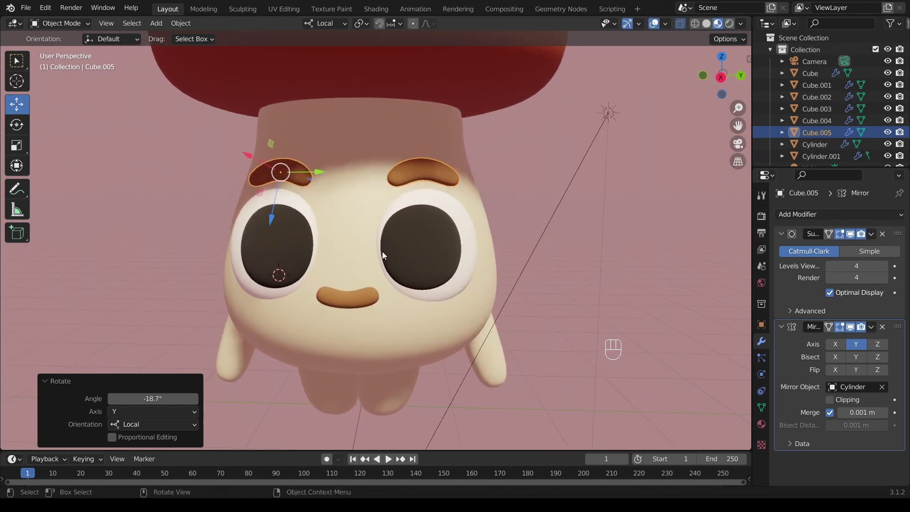
click(388, 261)
drag(378, 241, 375, 270)
drag(375, 262, 418, 271)
middle_click(373, 236)
middle_click(345, 274)
- Duplicate the left pupil and shift the copy toward the pupil's upper edge
key(shift+d)
key(shift+Return)
drag(400, 300, 360, 316)
drag(383, 329, 407, 337)
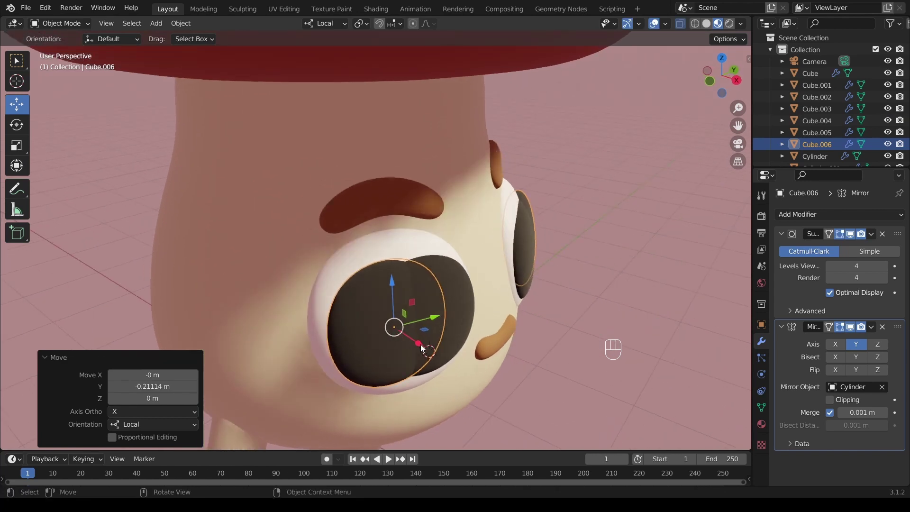
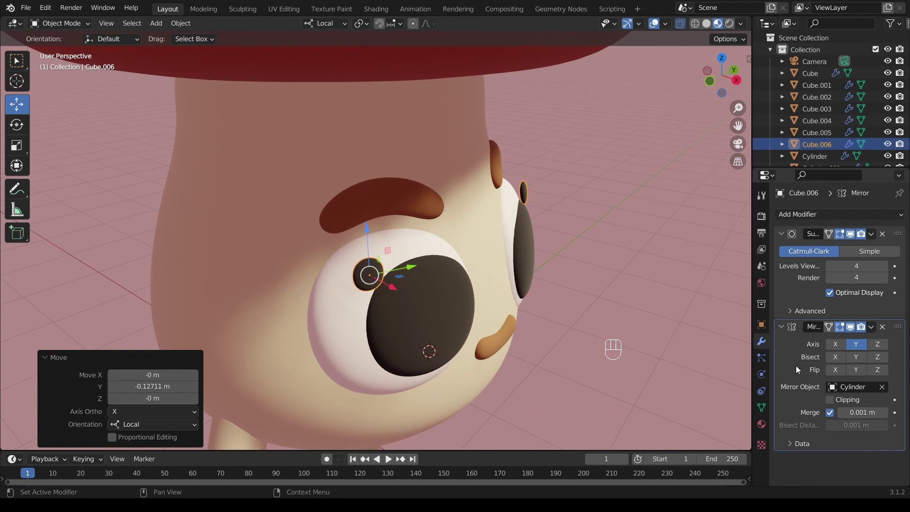
- Give the pupil copy a white emissive material and shrink it to a small highlight of about 0.64
click(767, 427)
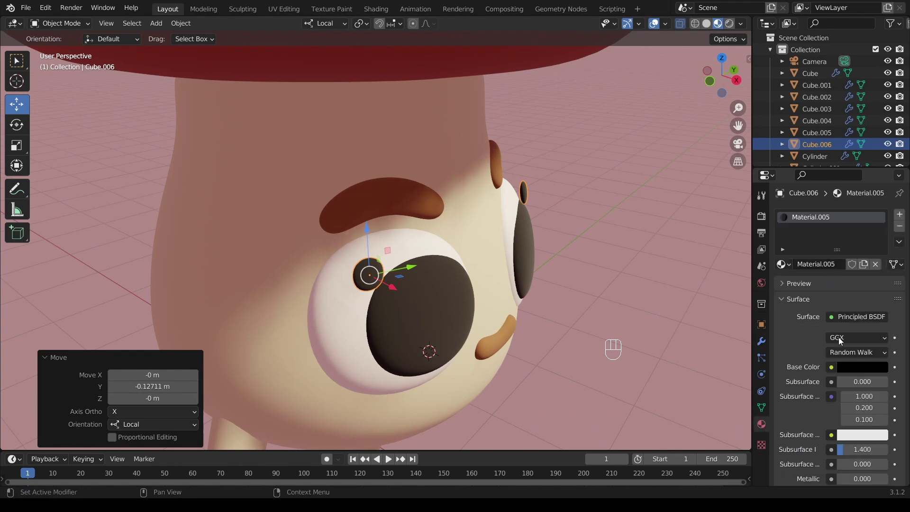
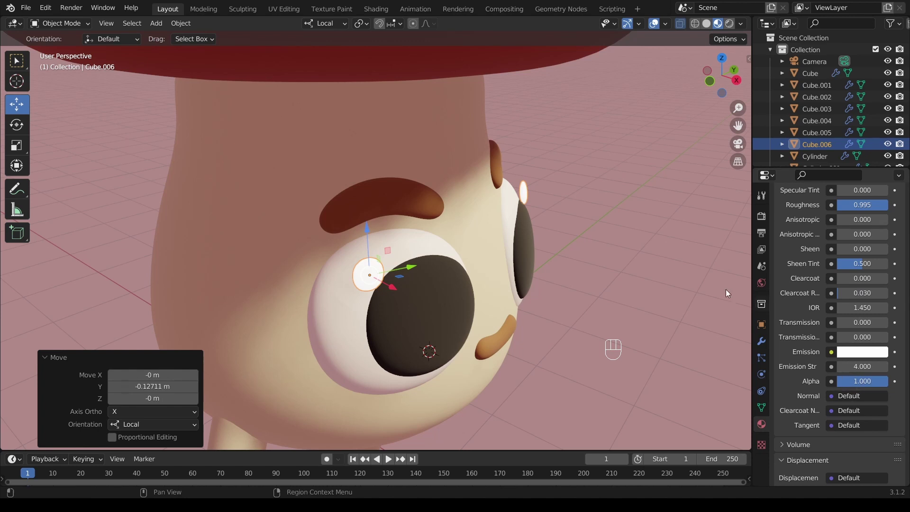
click(408, 298)
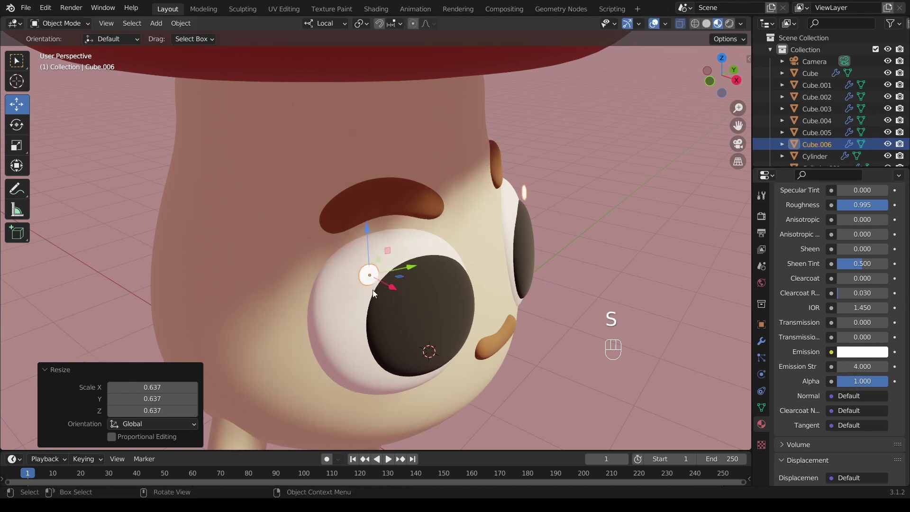
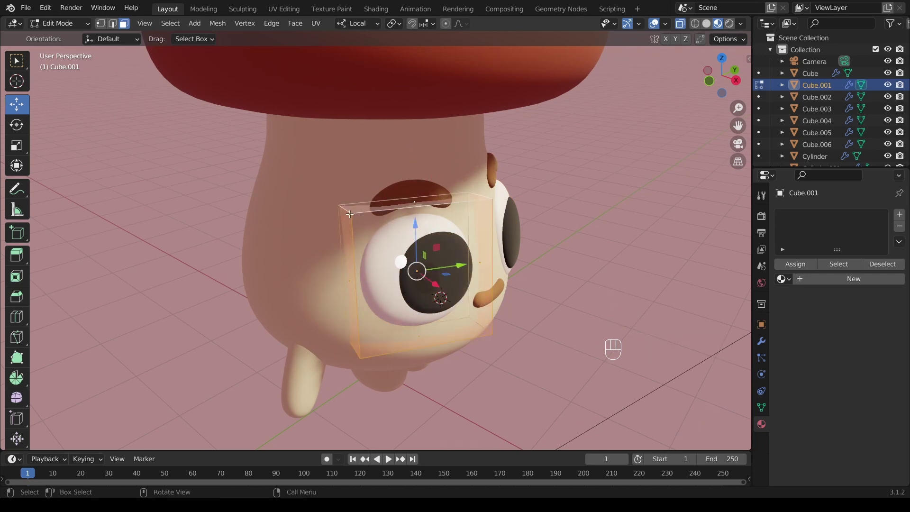
- Duplicate and separate the eye white as a 0.05 m Solidify rim shell, flattened along local X
key(shift+d)
key(shift+Return)
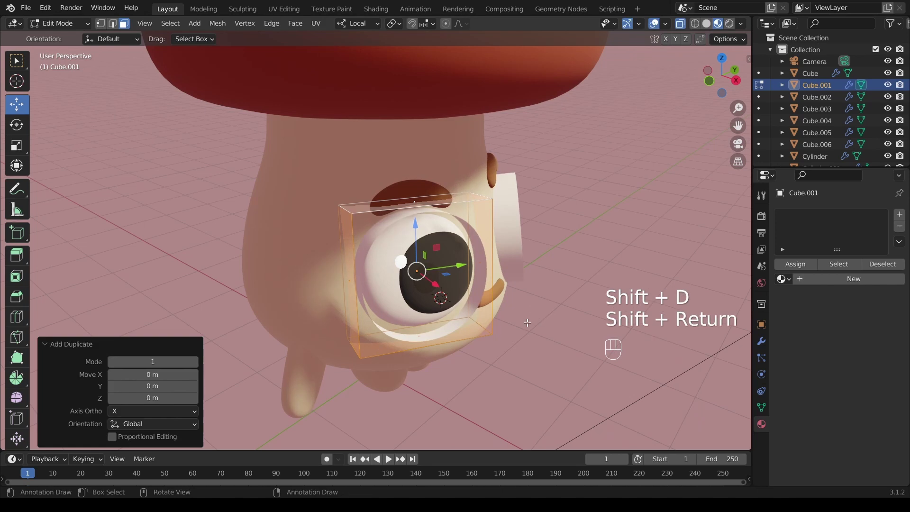
key(p)
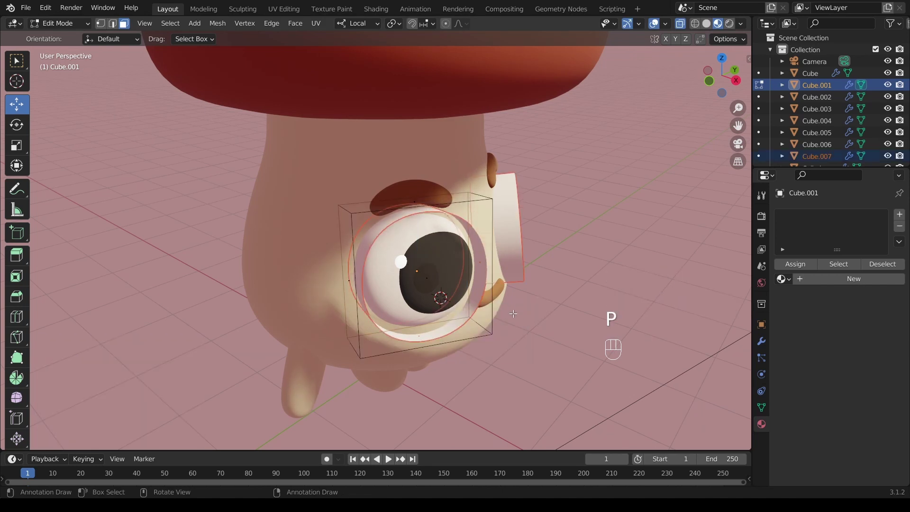
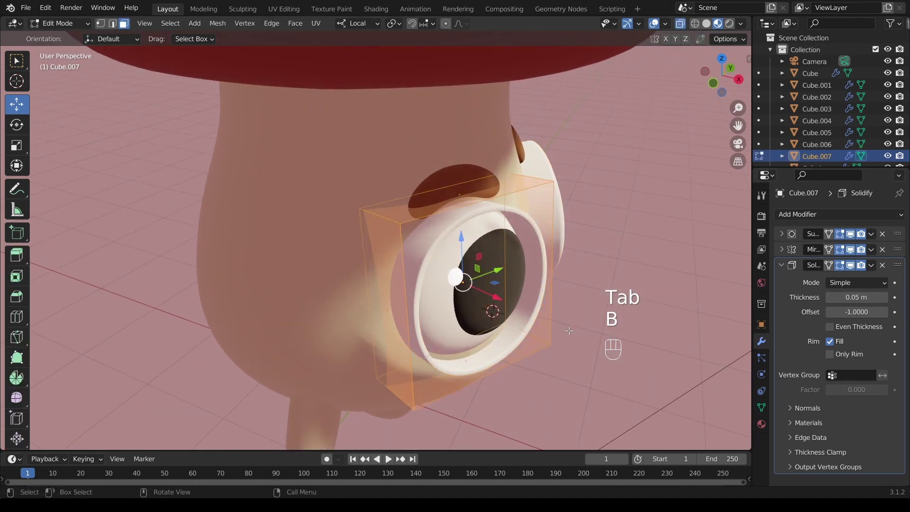
key(s)
key(x)
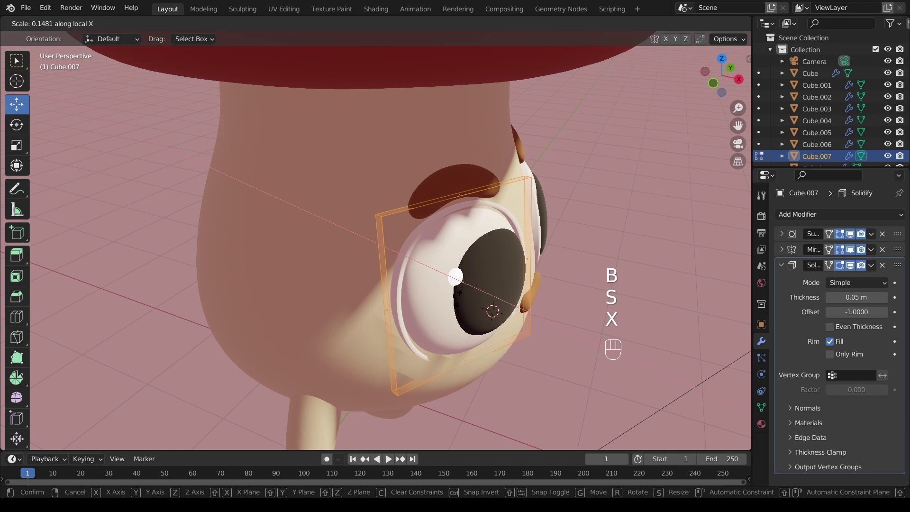
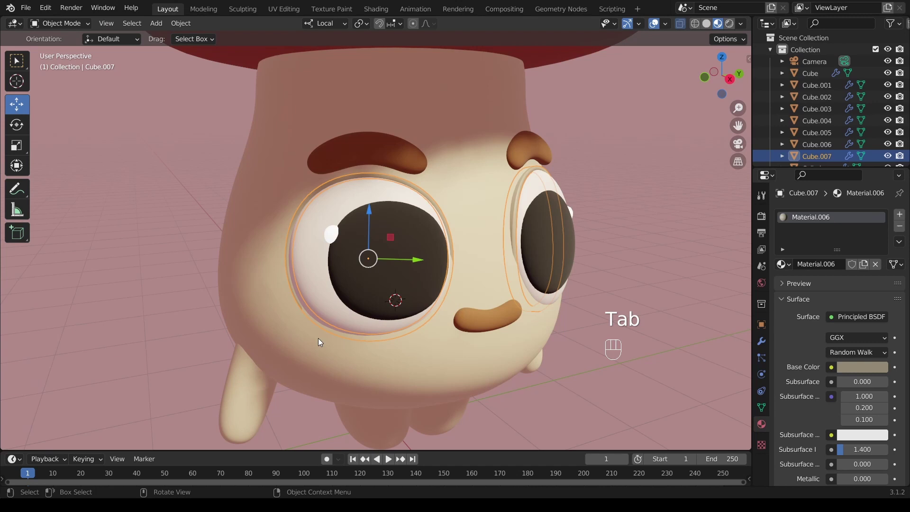
- Save, then duplicate the pupil out beside the eye and recolour the copy brown
middle_click(347, 296)
key(ctrl+s)
middle_click(348, 292)
drag(345, 278, 363, 303)
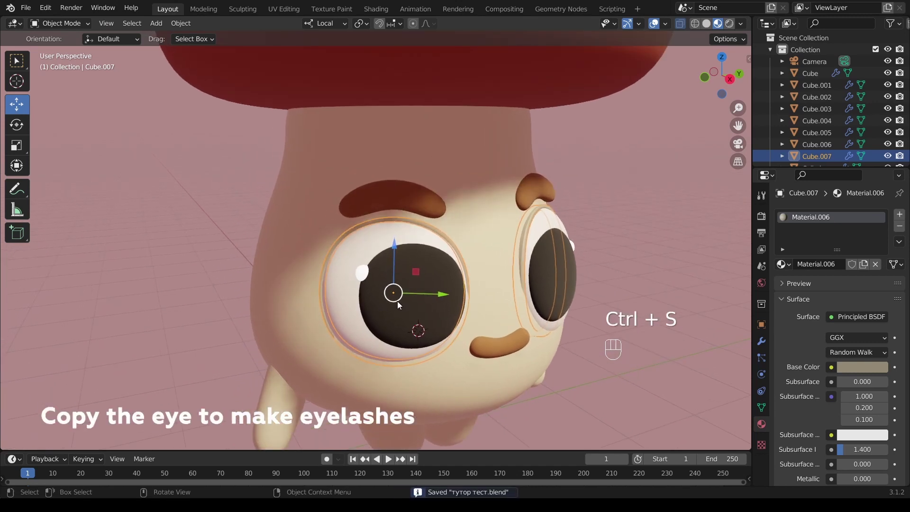
key(shift+d)
key(shift+Return)
drag(456, 298, 326, 308)
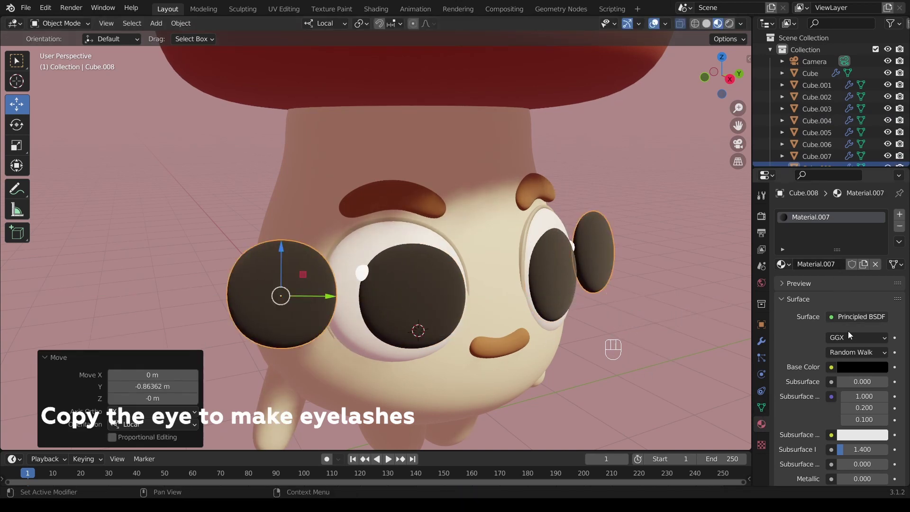
click(854, 371)
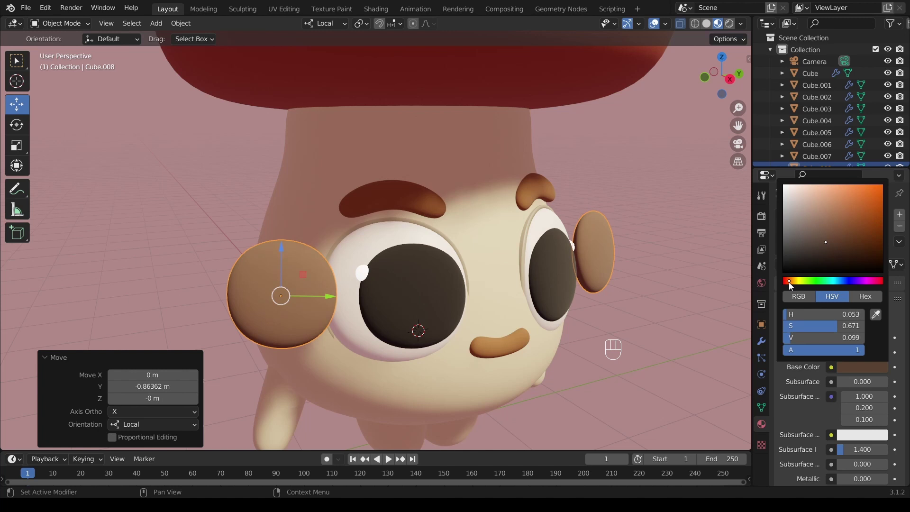
- Flatten the copy along Z into a lash tuft and slide it to the eye's outer edge
key(Tab)
key(b)
key(s)
key(z)
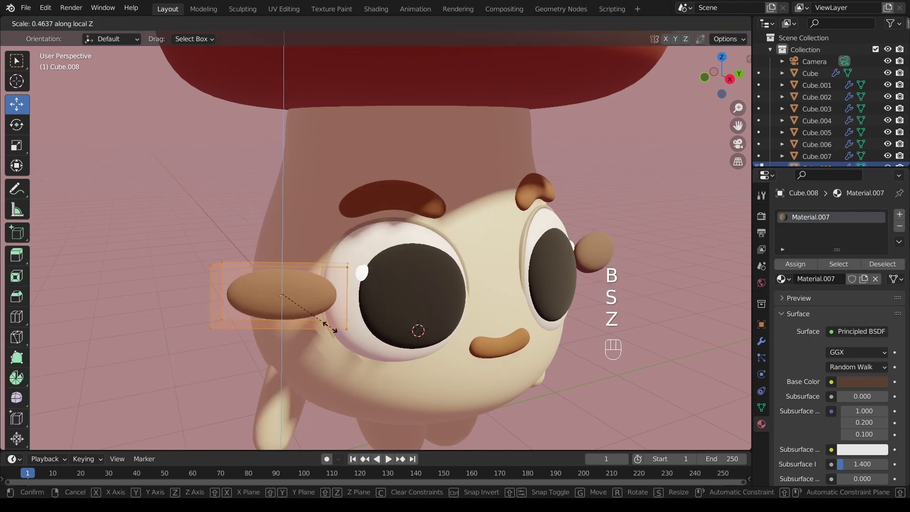
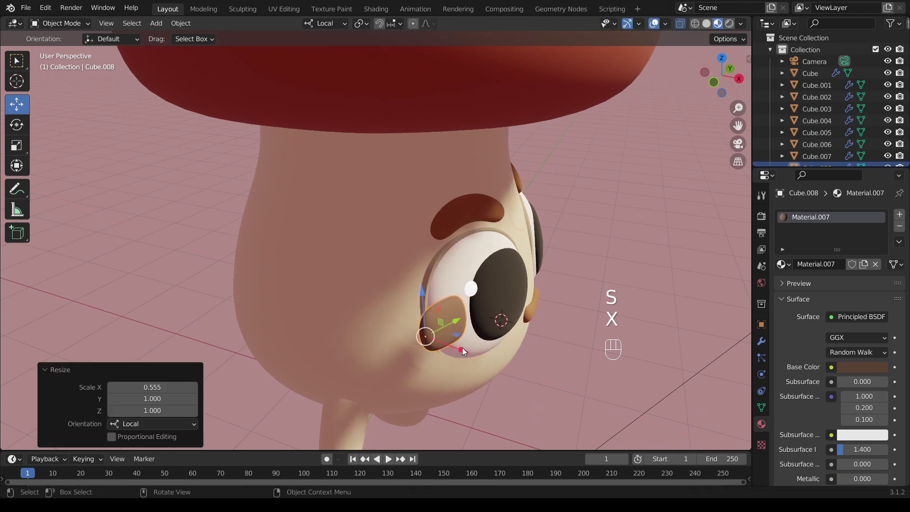
drag(457, 348, 412, 315)
drag(408, 311, 401, 274)
middle_click(386, 299)
drag(384, 334, 316, 323)
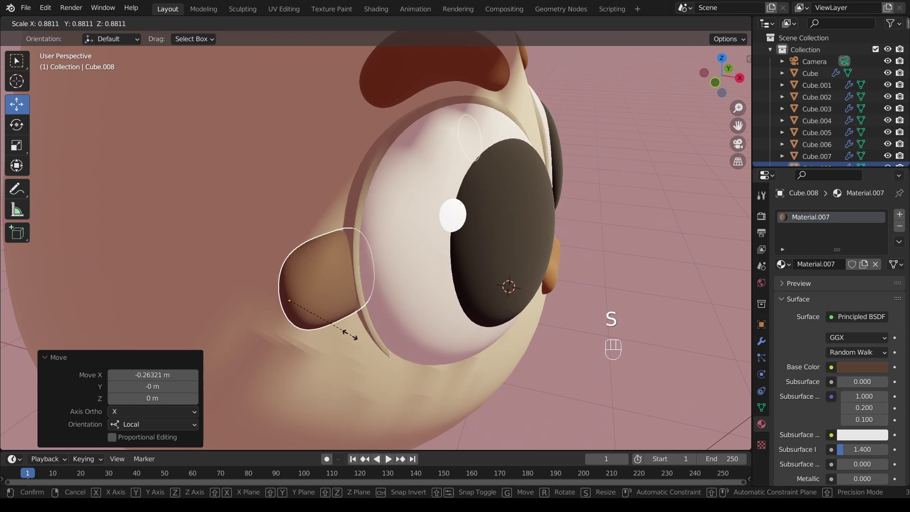
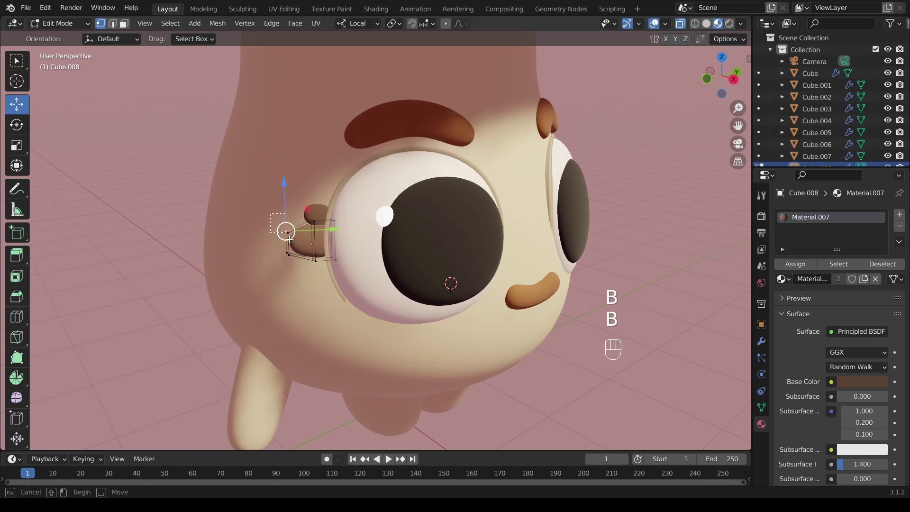
click(335, 241)
key(Tab)
click(853, 269)
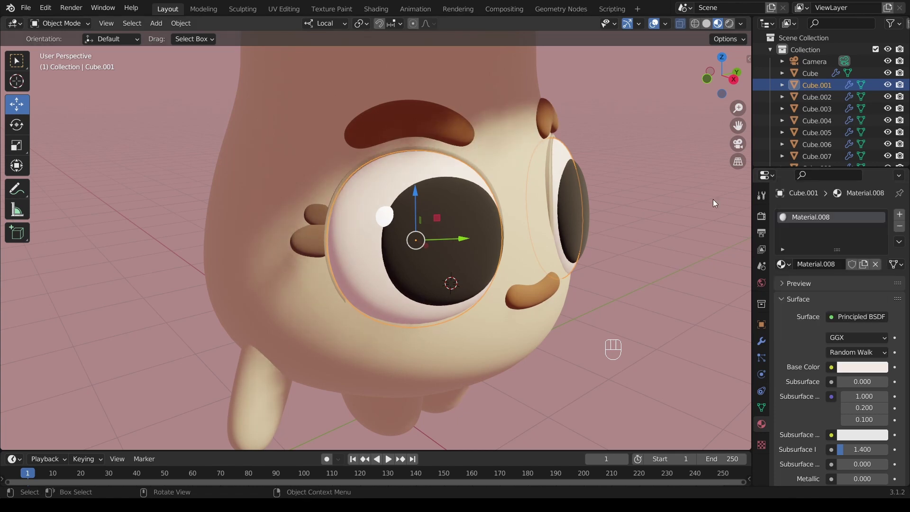
- Add a new cube beneath the body, scale it down and flatten it along Z
drag(478, 250, 425, 234)
drag(455, 226, 447, 300)
key(shift+a)
key(s)
click(425, 359)
key(s)
key(z)
click(426, 365)
middle_click(431, 354)
drag(420, 307, 443, 282)
key(Tab)
- Loop-cut and bevel the cube, add Subdivision Surface smoothing and shape it into a rounded shoe
key(ctrl+r)
key(Escape)
key(ctrl+b)
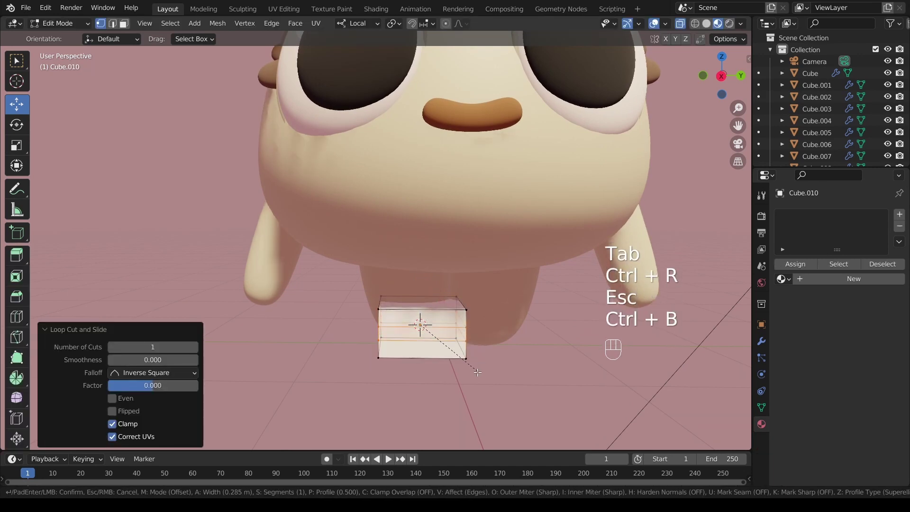
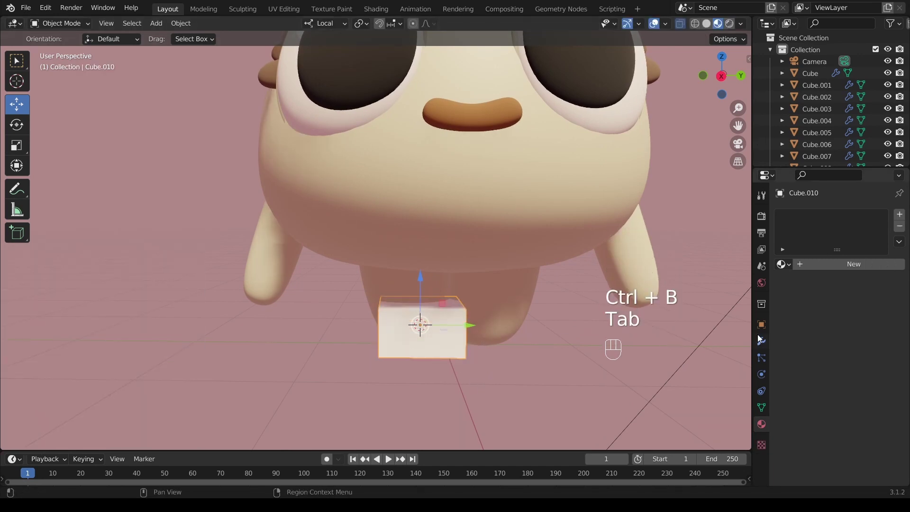
drag(763, 345, 768, 337)
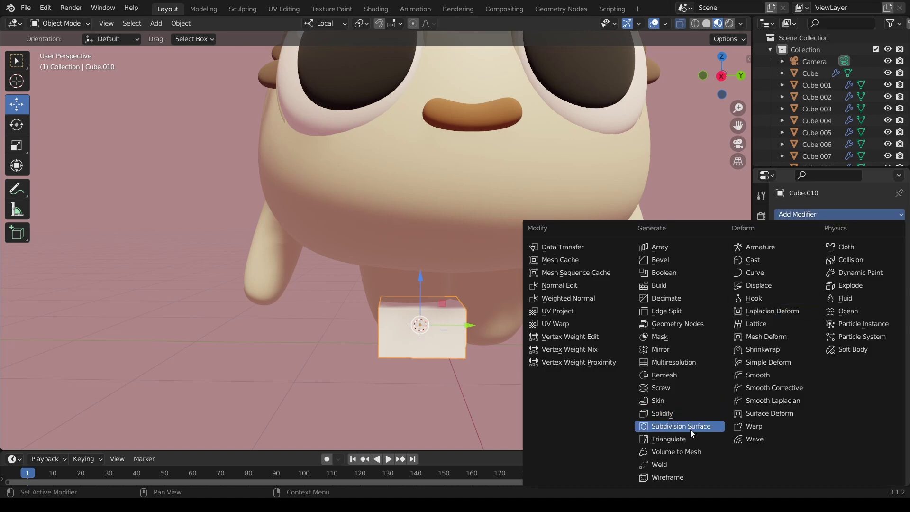
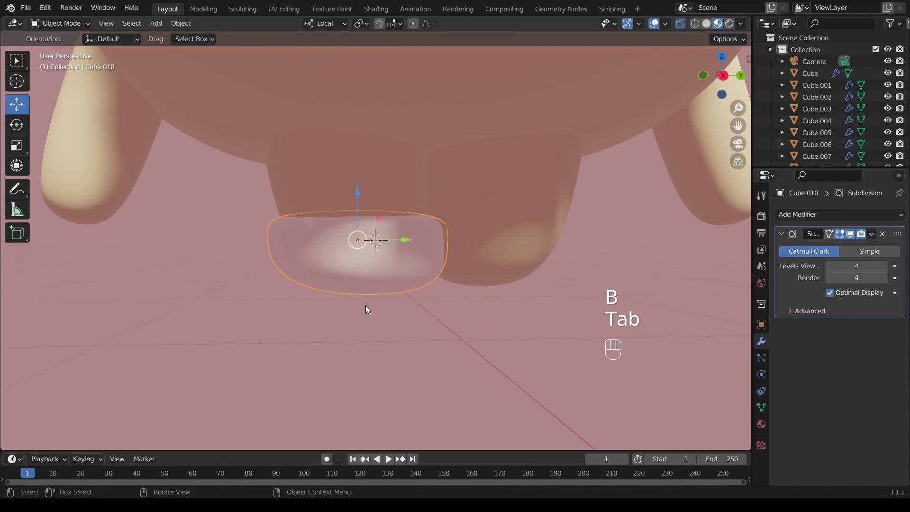
drag(373, 264, 369, 327)
key(q)
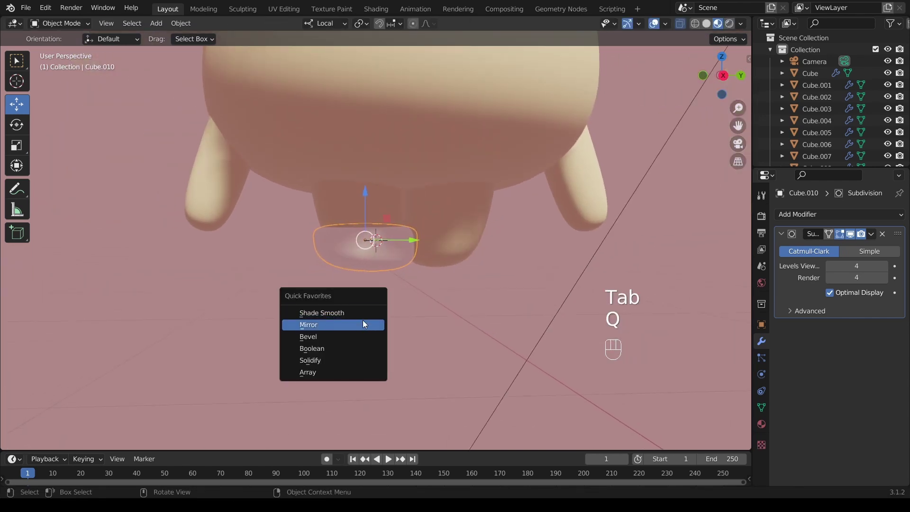
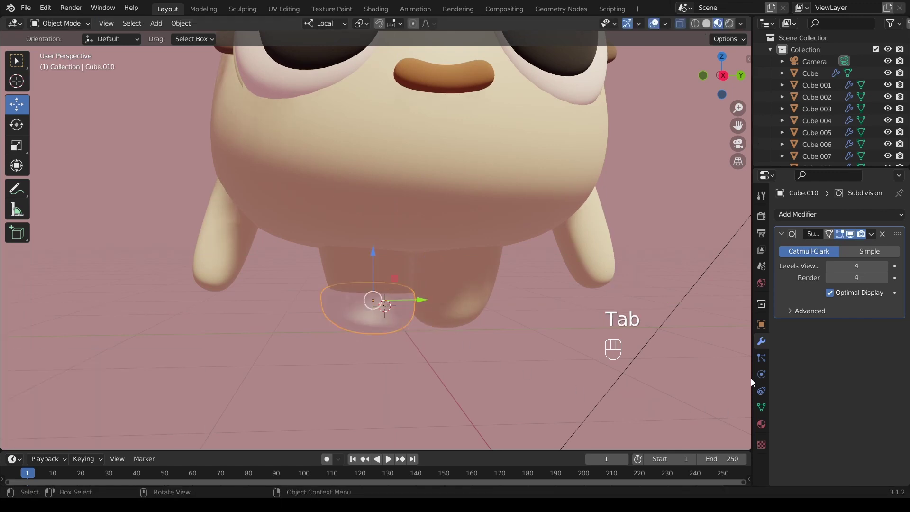
drag(768, 346, 768, 336)
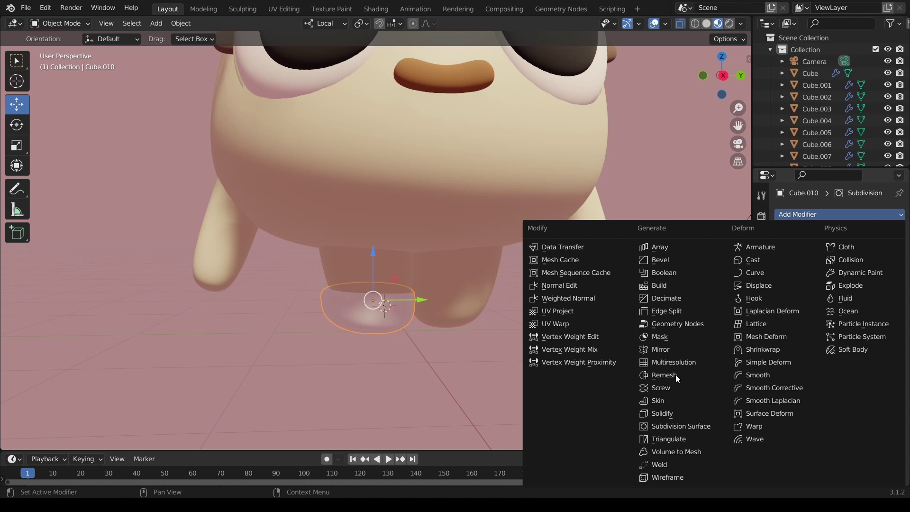
- Mirror the shoe across Y about the body for a matching pair, then save the file
drag(675, 352, 675, 352)
click(887, 387)
click(859, 346)
click(837, 348)
drag(443, 317, 445, 324)
drag(473, 229, 441, 333)
key(ctrl+s)
drag(449, 239, 453, 308)
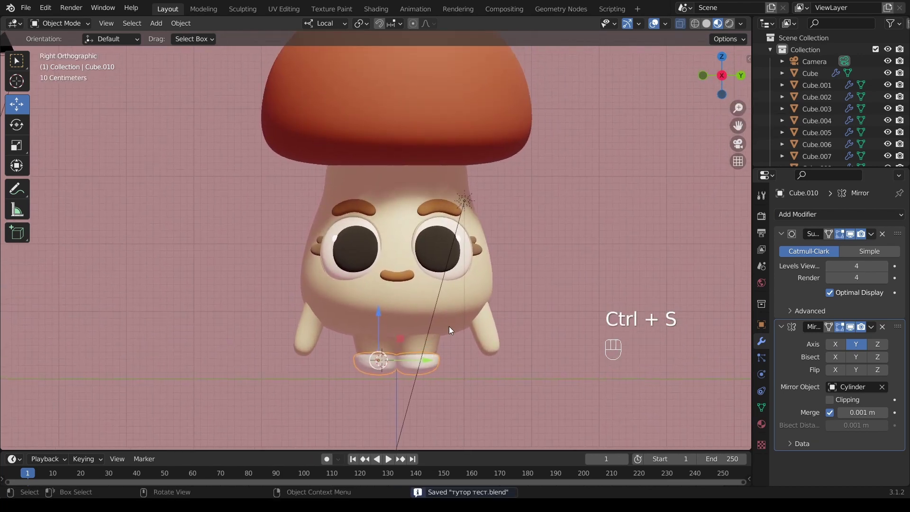
middle_click(449, 323)
- Pick a new Base Color for the shoe material
middle_click(452, 309)
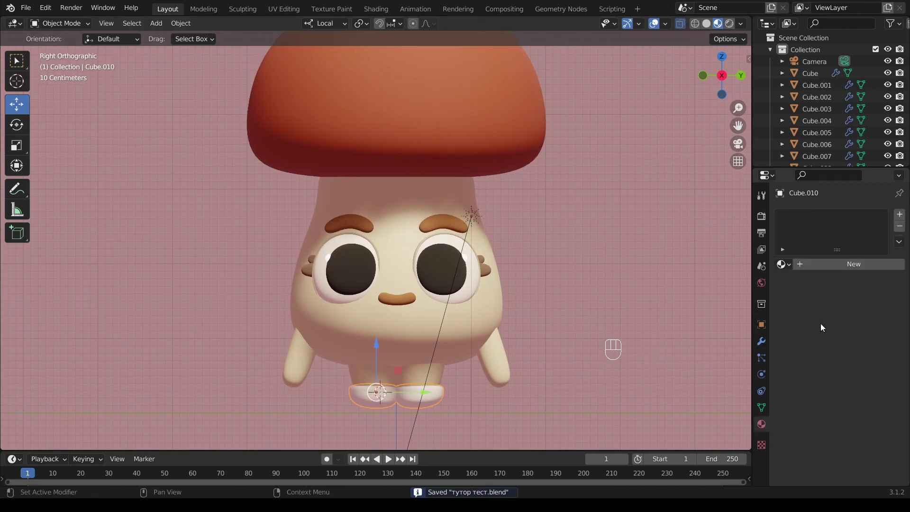
drag(857, 372, 855, 303)
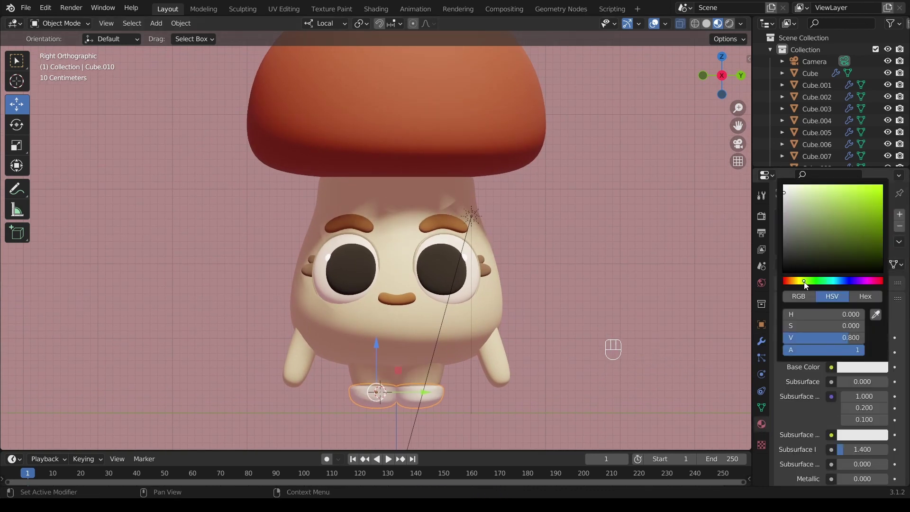
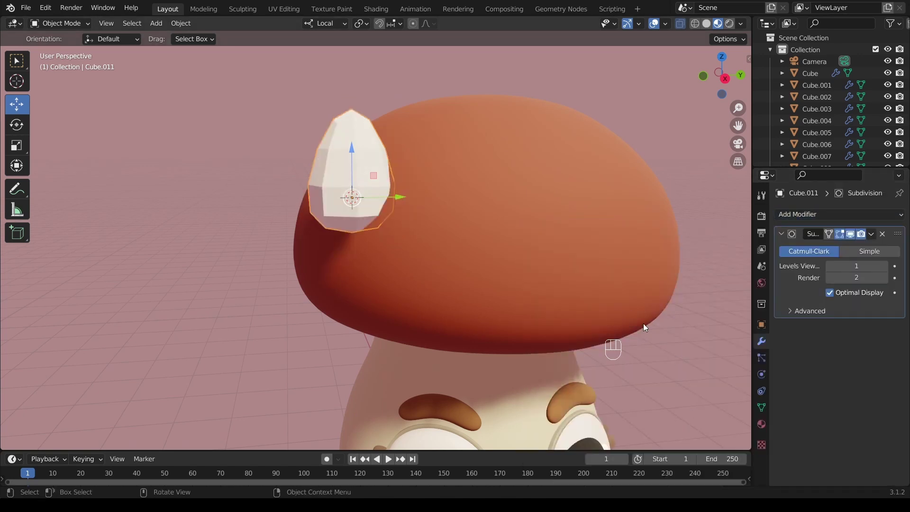
- Squash the droplet along Z, make its material glossy cyan with lower roughness, and save
right_click(348, 164)
key(z)
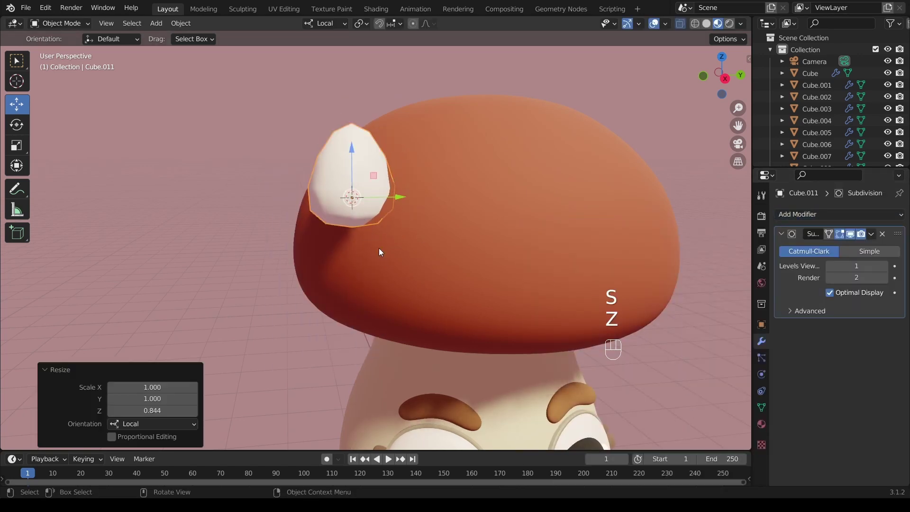
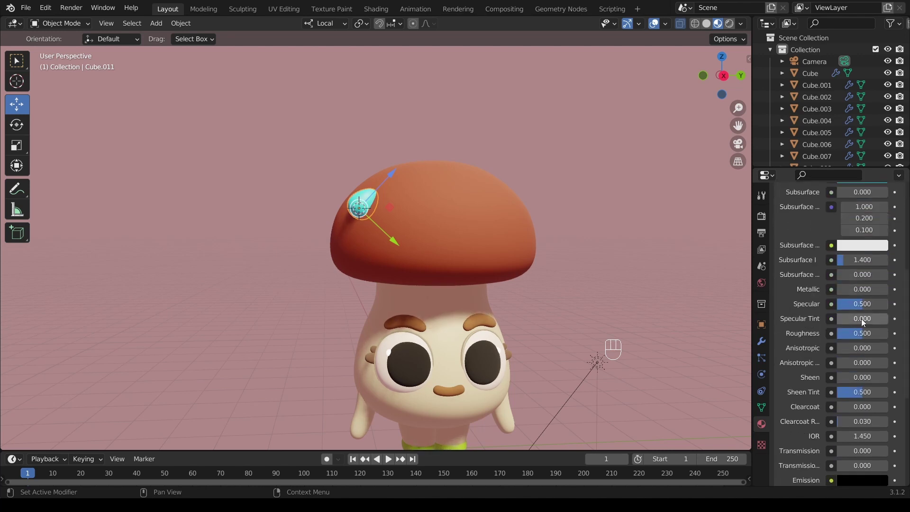
drag(864, 334, 819, 340)
drag(362, 220, 350, 171)
drag(349, 175, 367, 248)
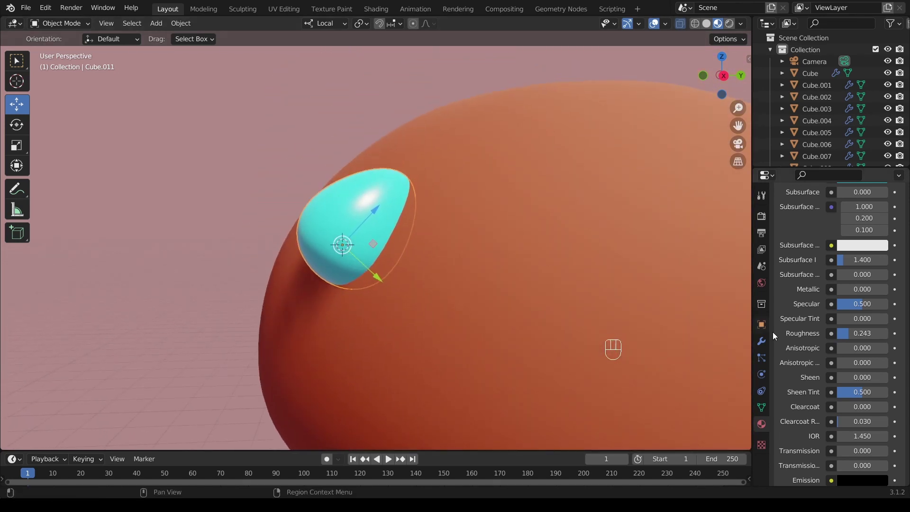
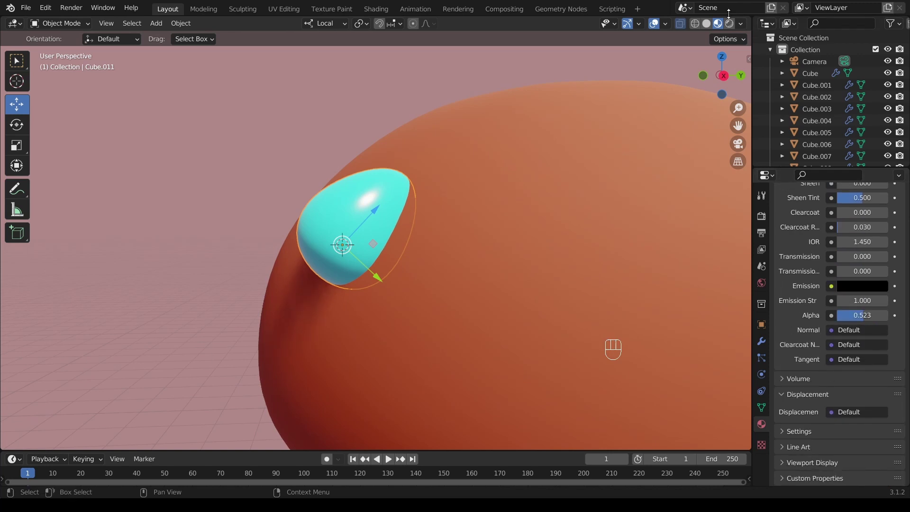
click(729, 31)
key(ctrl+s)
drag(509, 230, 518, 241)
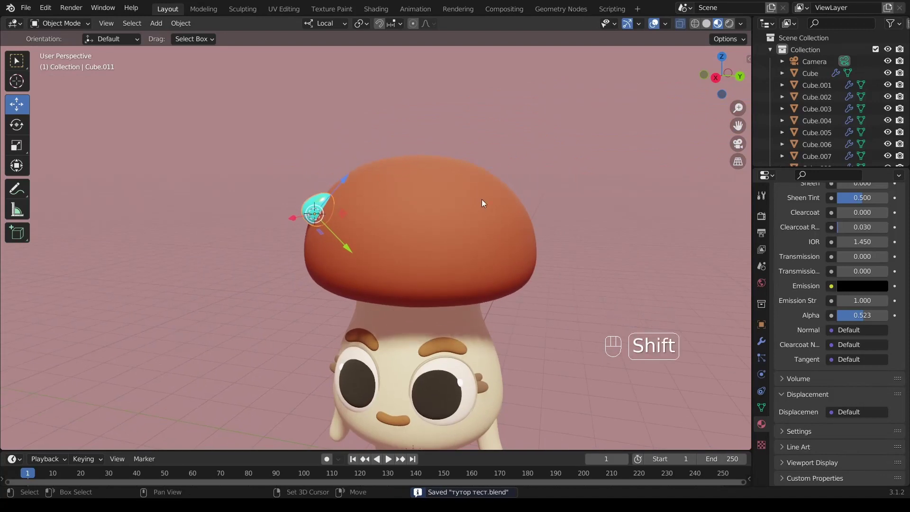
- Add a new plane at the cap and rotate and raise it to sit on the mushroom cap
right_click(475, 209)
key(shift+a)
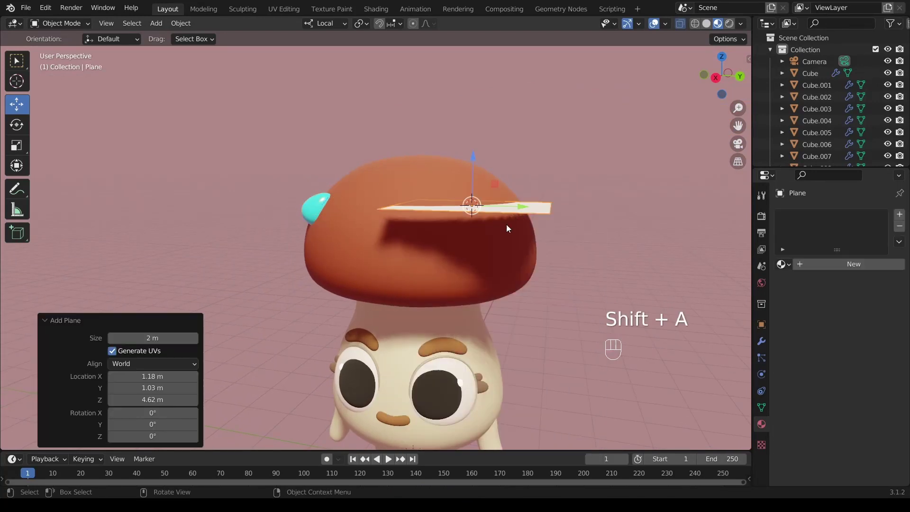
drag(490, 252, 505, 289)
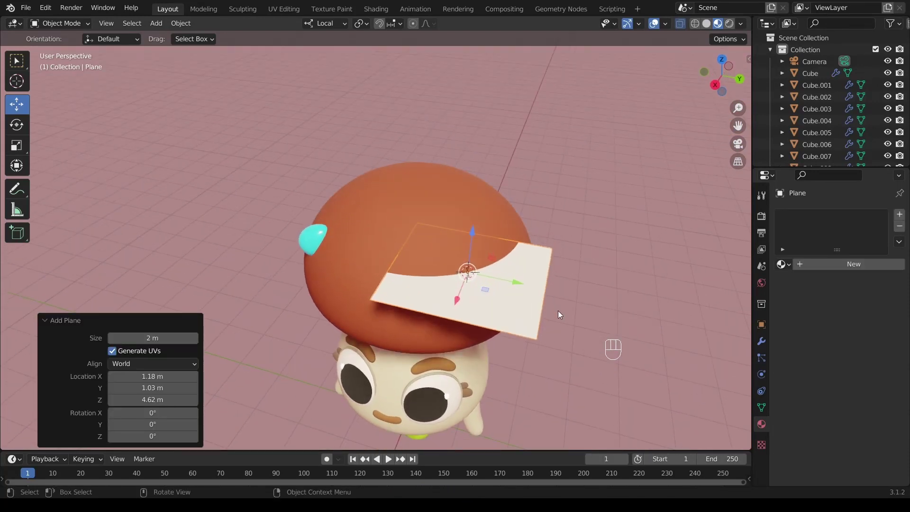
key(y)
click(516, 298)
drag(478, 233, 474, 202)
key(r)
key(z)
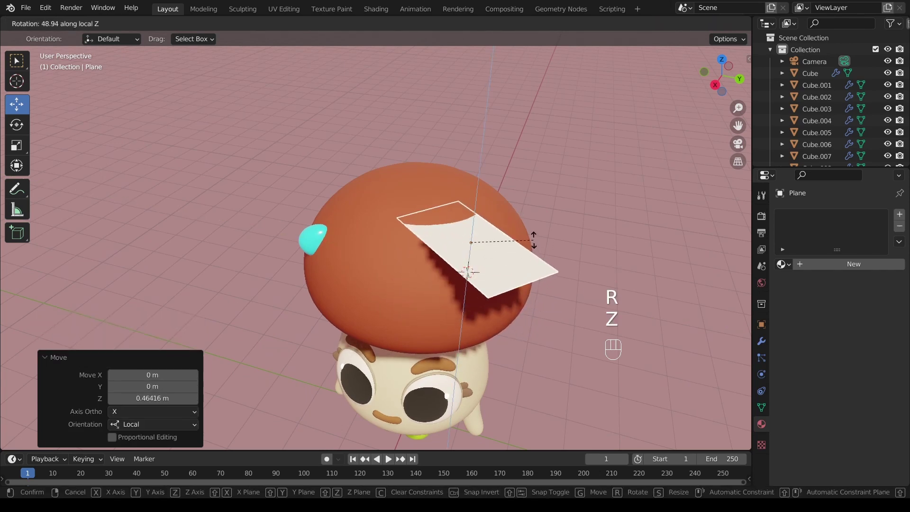
click(535, 244)
- Stretch the plane into a long strip and drag its vertices into a rounded, pointed leaf outline
key(r)
key(y)
click(482, 334)
drag(503, 299, 534, 283)
drag(545, 172, 528, 188)
drag(525, 222, 479, 241)
drag(480, 297, 487, 269)
drag(502, 291, 447, 273)
drag(458, 296, 485, 295)
drag(489, 286, 461, 300)
- Add a loop cut across the leaf strip and return to Object Mode
key(Tab)
key(ctrl+r)
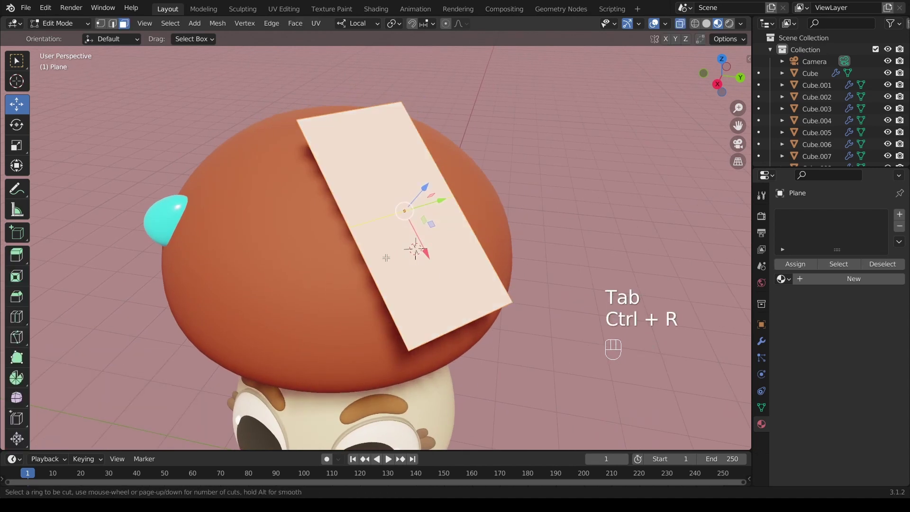
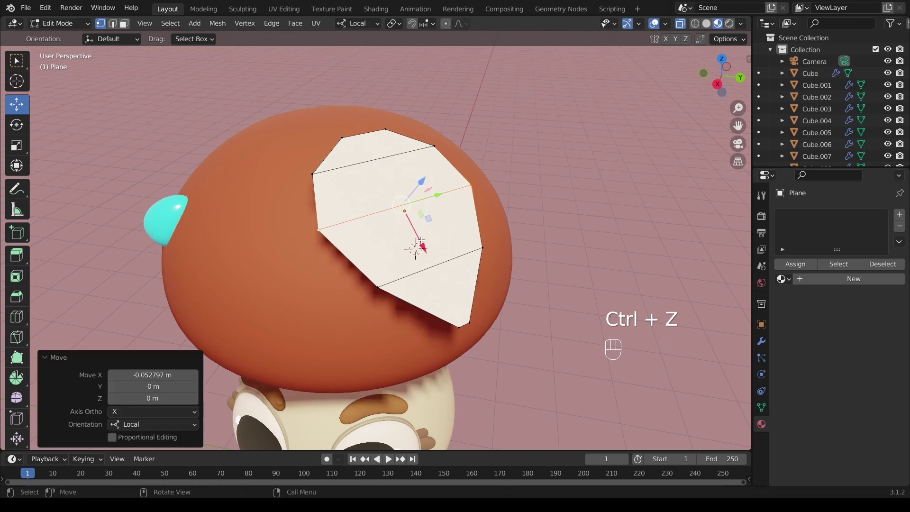
key(Tab)
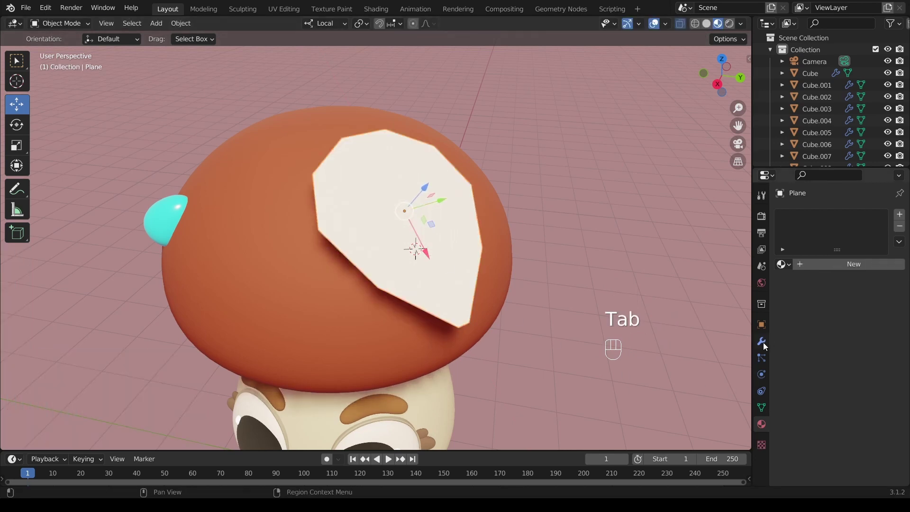
- Add a Solidify modifier to the leaf and give it a new yellow-green material
click(767, 344)
click(813, 224)
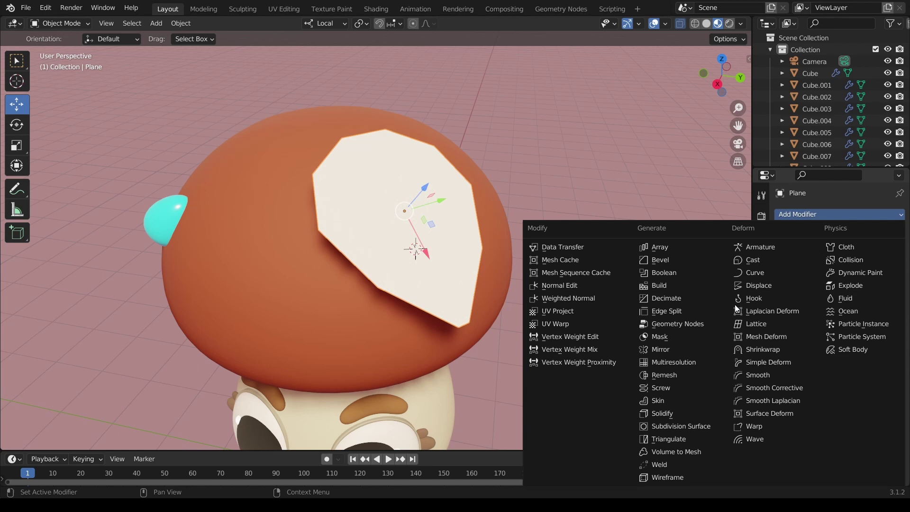
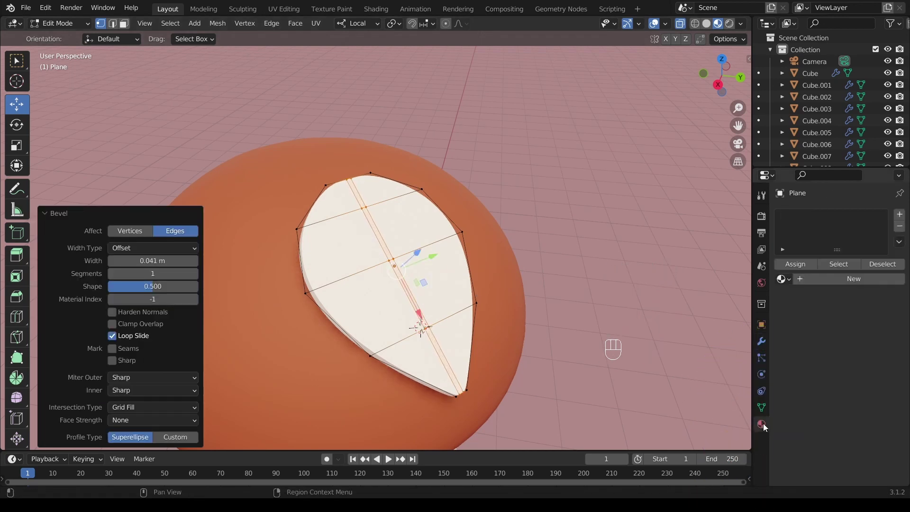
click(810, 268)
click(857, 383)
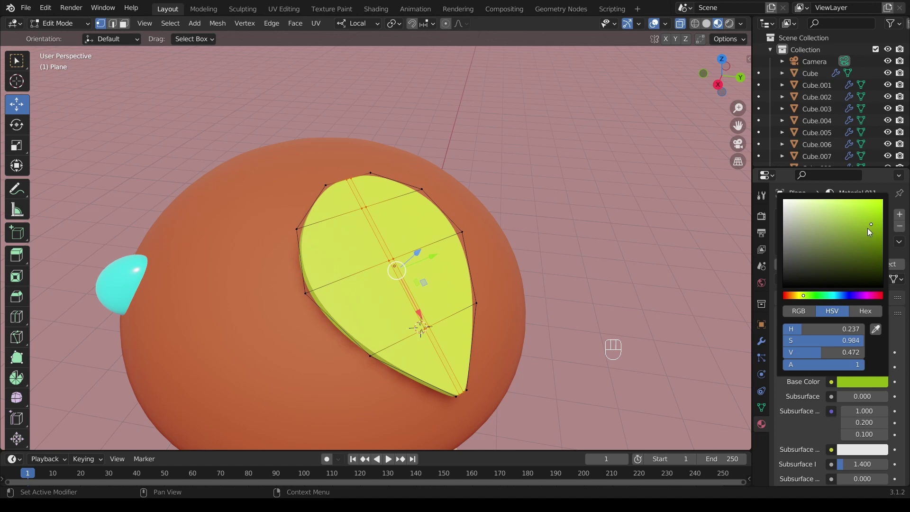
- Assign the leaf's central vein faces a second material tinted a lighter green
click(390, 229)
drag(361, 229, 363, 200)
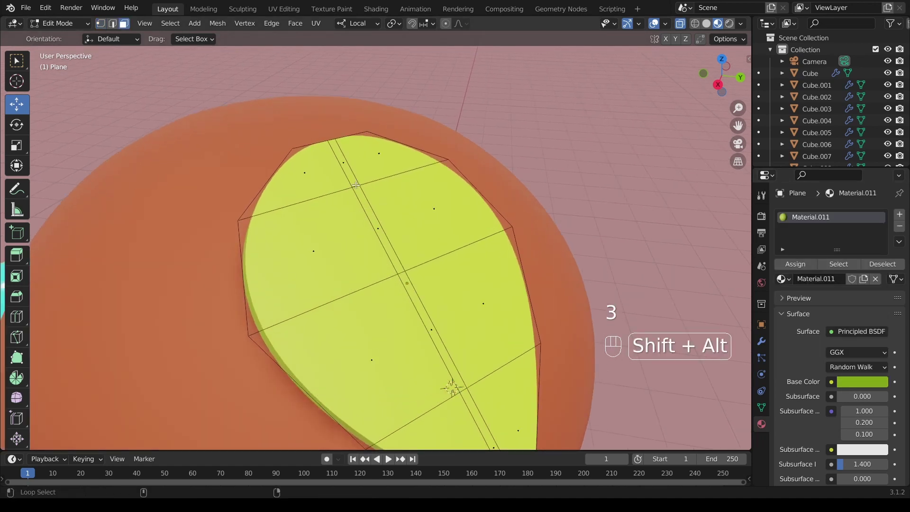
click(356, 184)
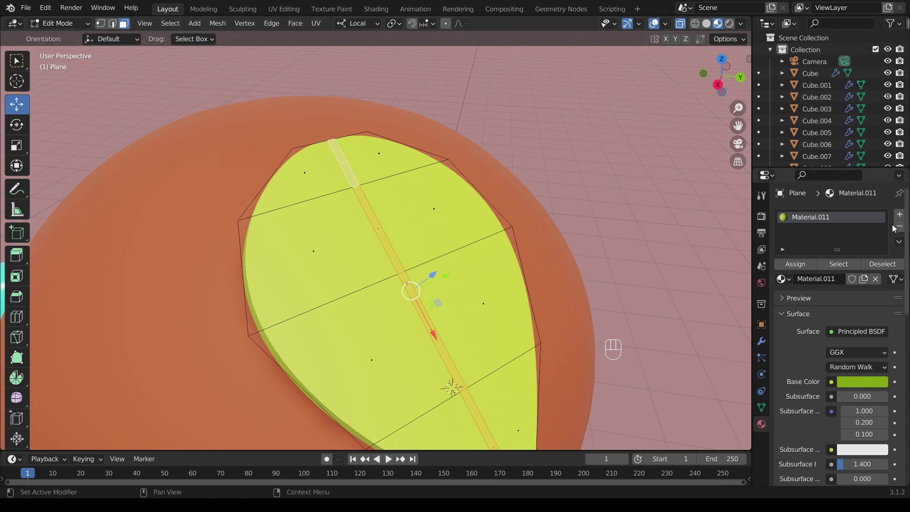
click(906, 216)
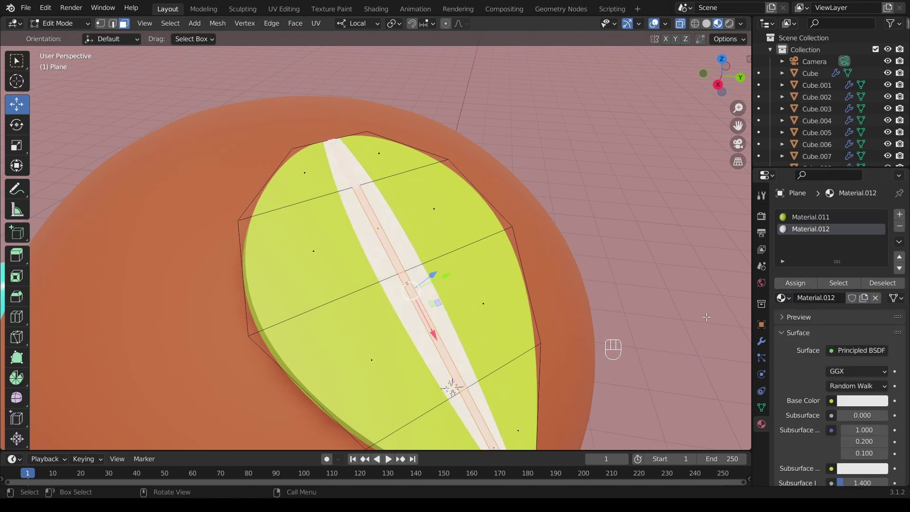
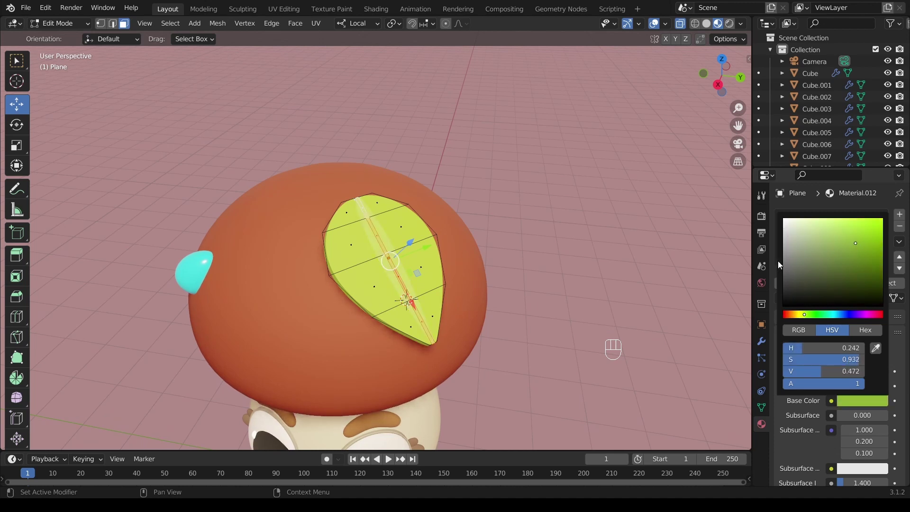
click(800, 221)
click(854, 403)
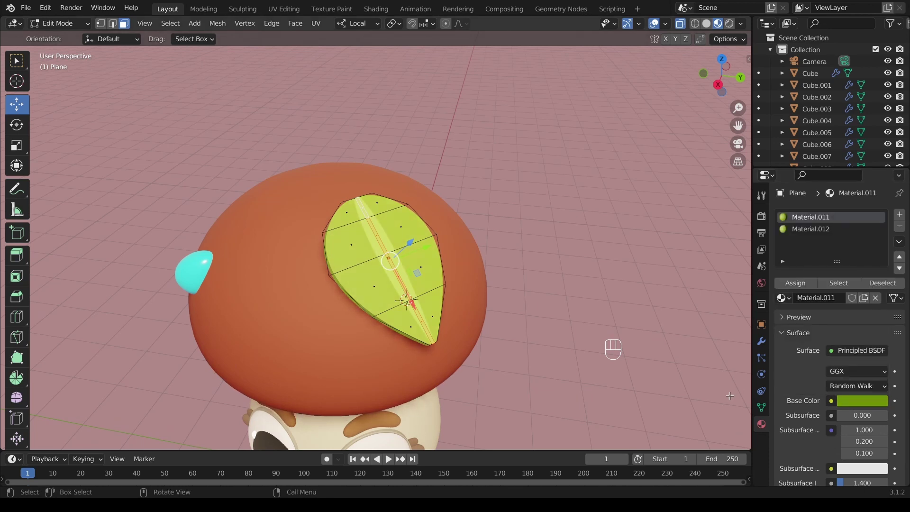
click(831, 237)
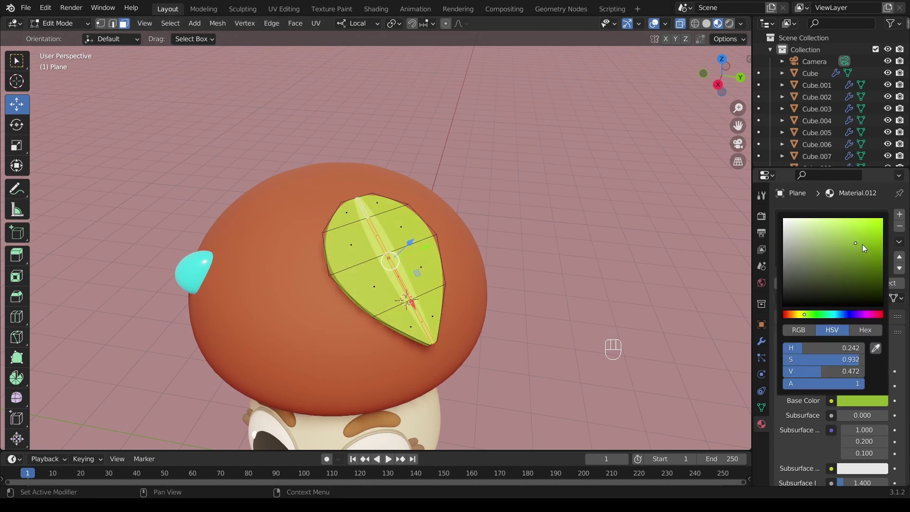
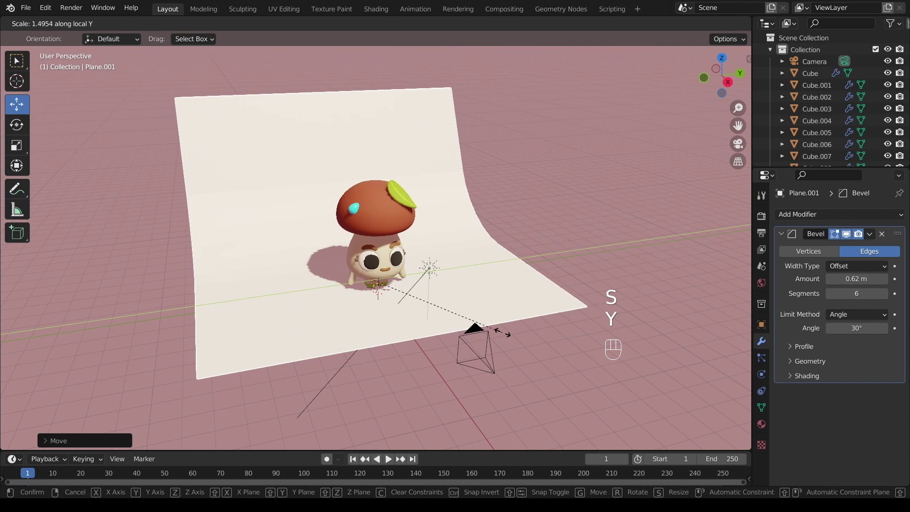
- Confirm the backdrop's size and give it a new peach-coloured material
click(518, 334)
drag(472, 322, 458, 316)
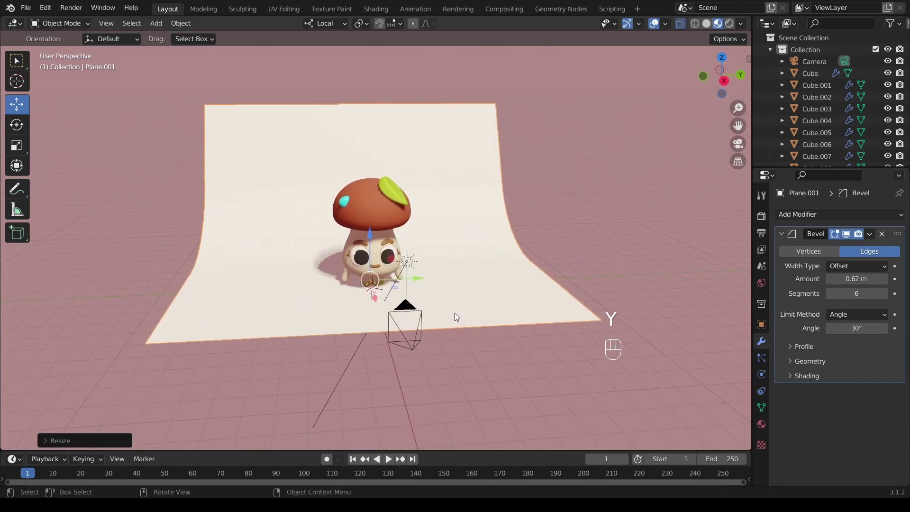
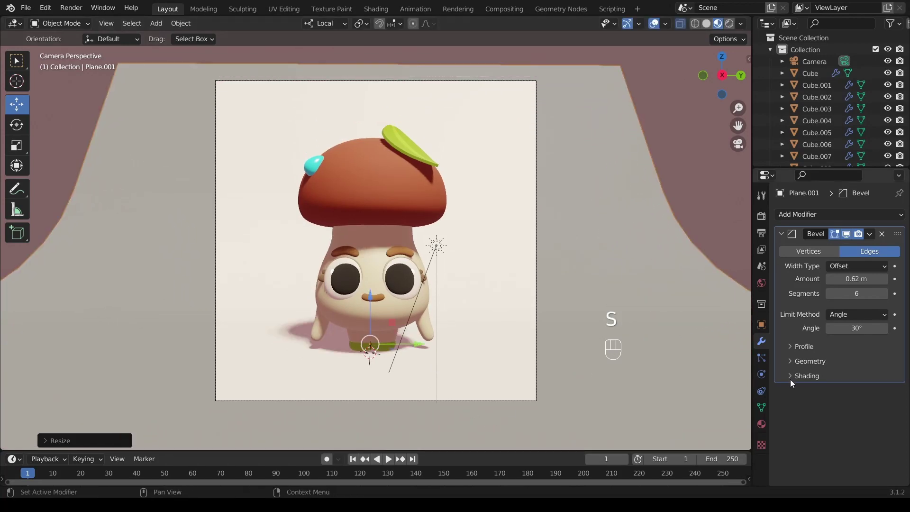
click(768, 428)
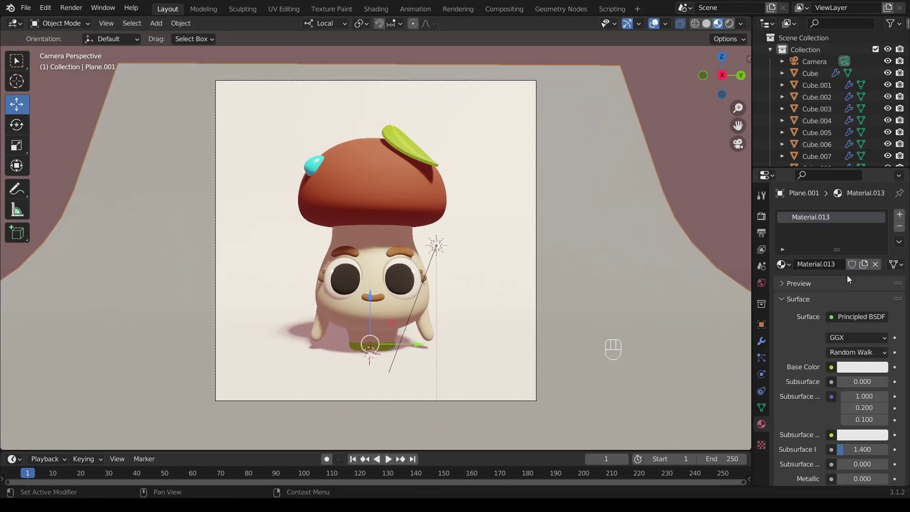
click(851, 372)
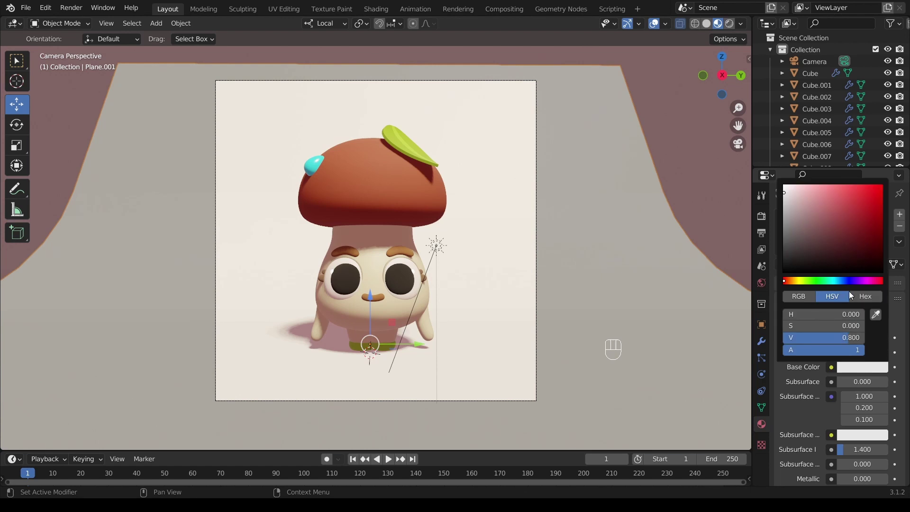
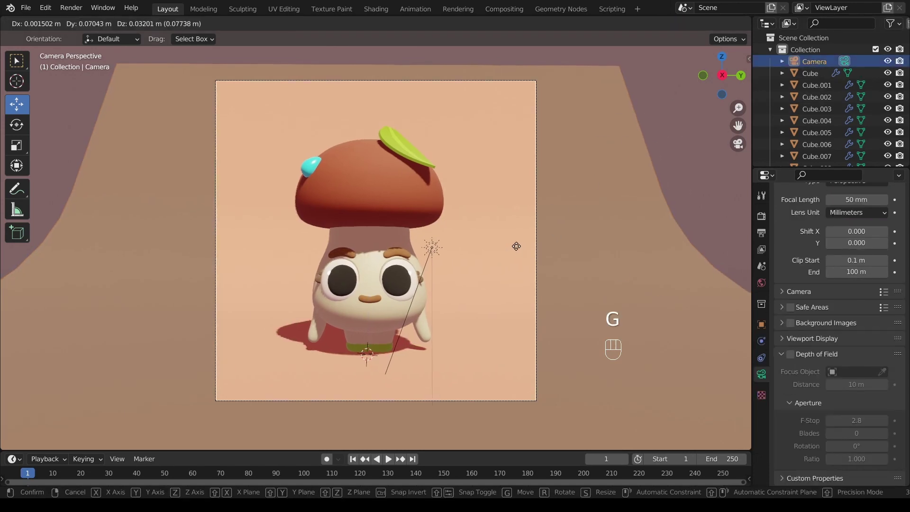
- Move the camera along Z to reframe and switch the viewport to Rendered shading via Render Properties
click(516, 250)
key(g)
key(z)
click(511, 361)
click(766, 219)
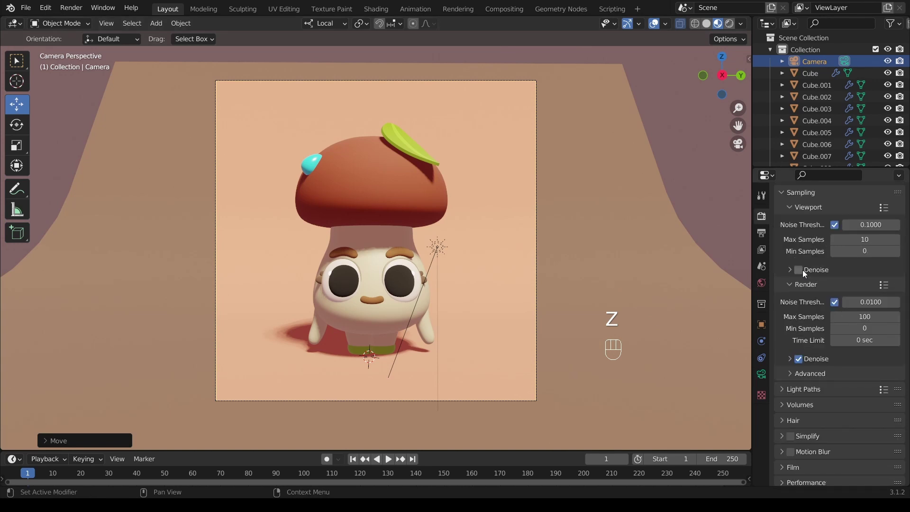
click(802, 274)
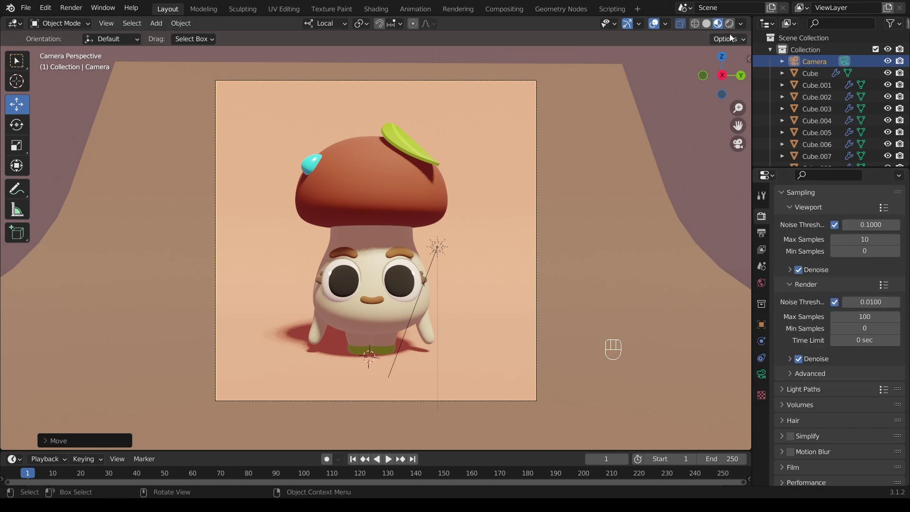
click(731, 34)
- Hide the scene outside the camera frame and dolly the camera along its local depth axis
middle_click(499, 270)
middle_click(494, 296)
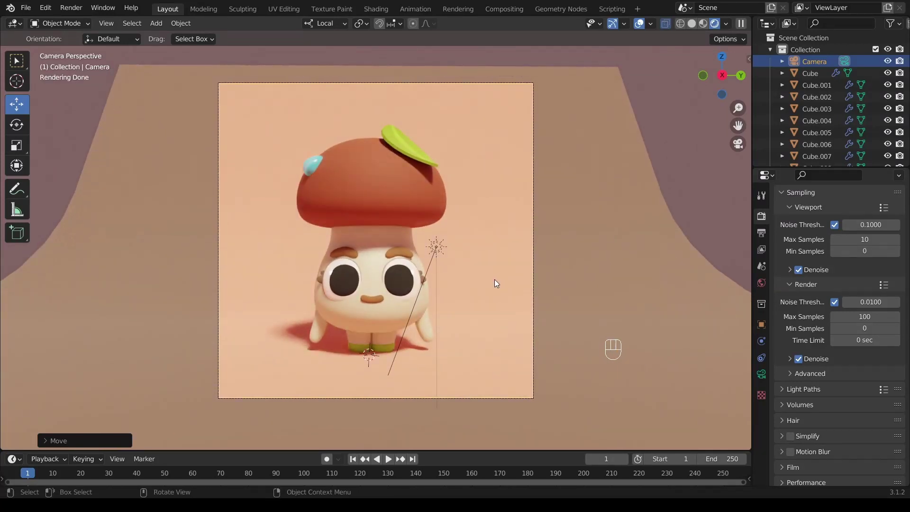
key(ctrl+b)
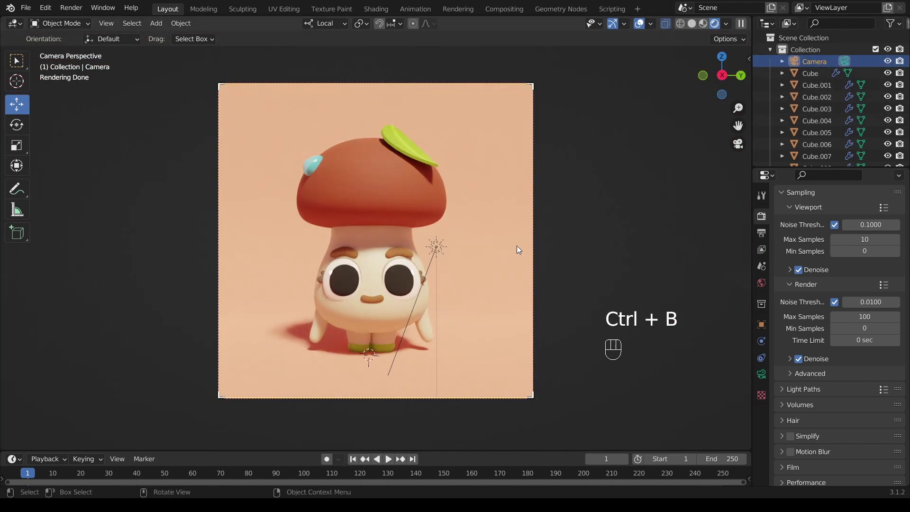
key(g)
click(501, 272)
key(g)
key(z)
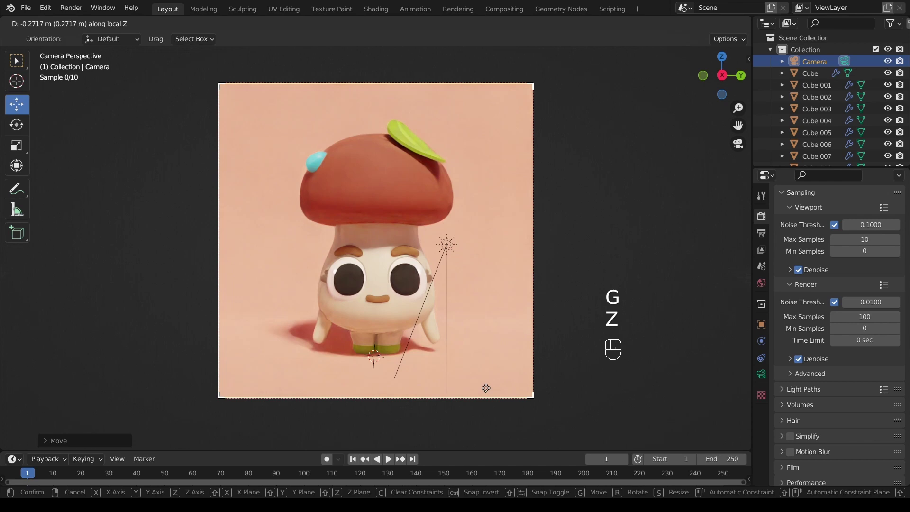
click(474, 374)
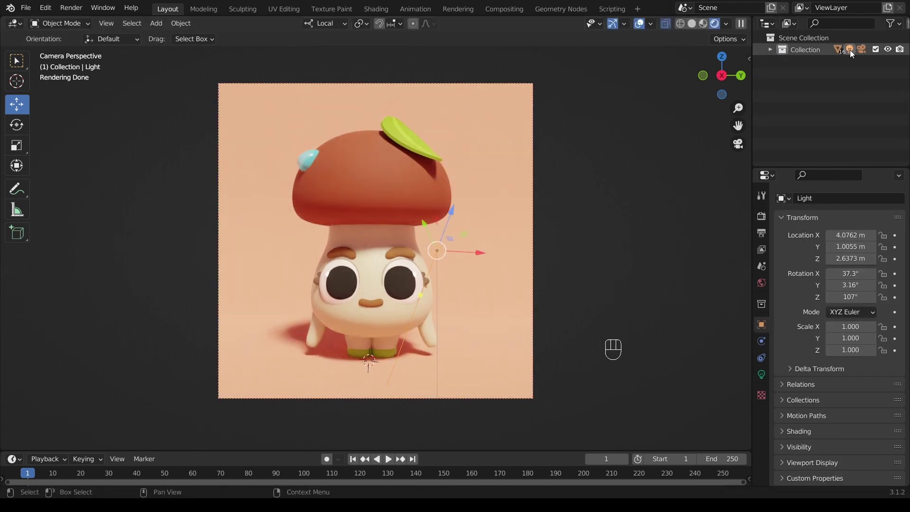
- Rotate the sun about X so the shadow falls right, then retint the backdrop's Base Color
key(Escape)
key(r)
key(y)
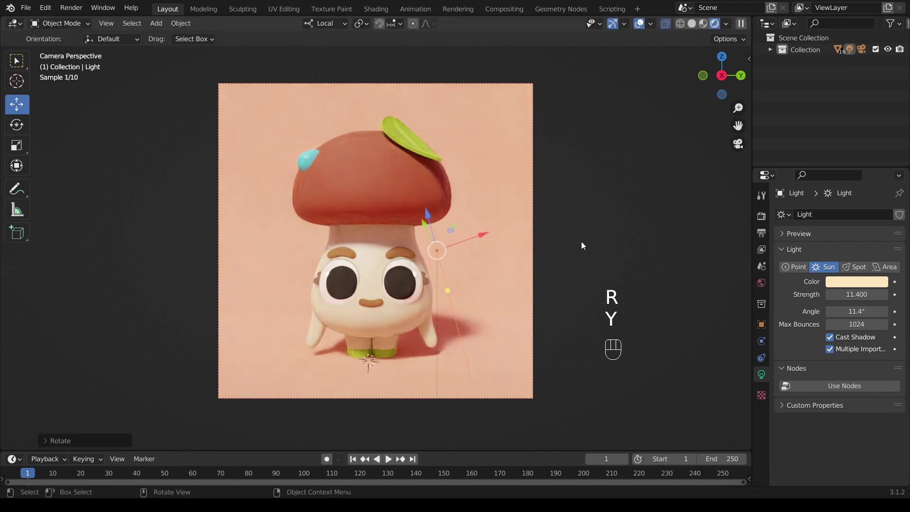
key(r)
key(x)
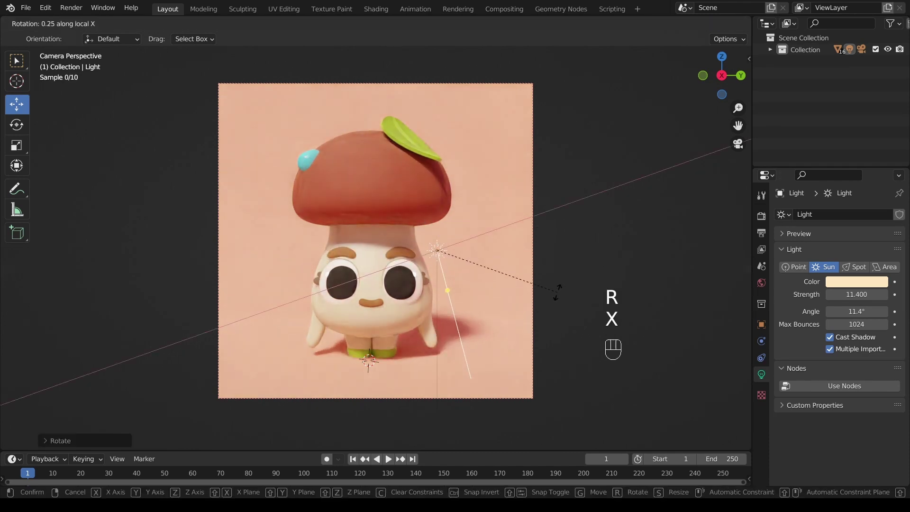
click(561, 300)
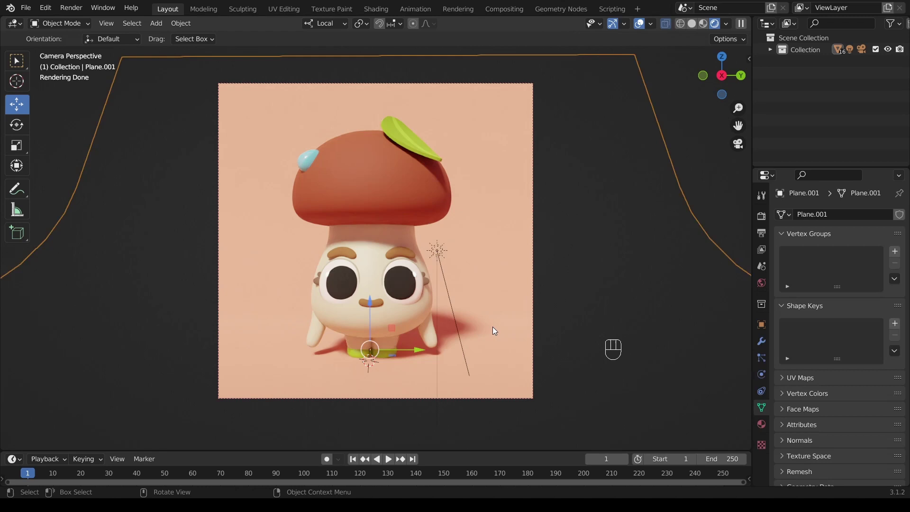
click(765, 432)
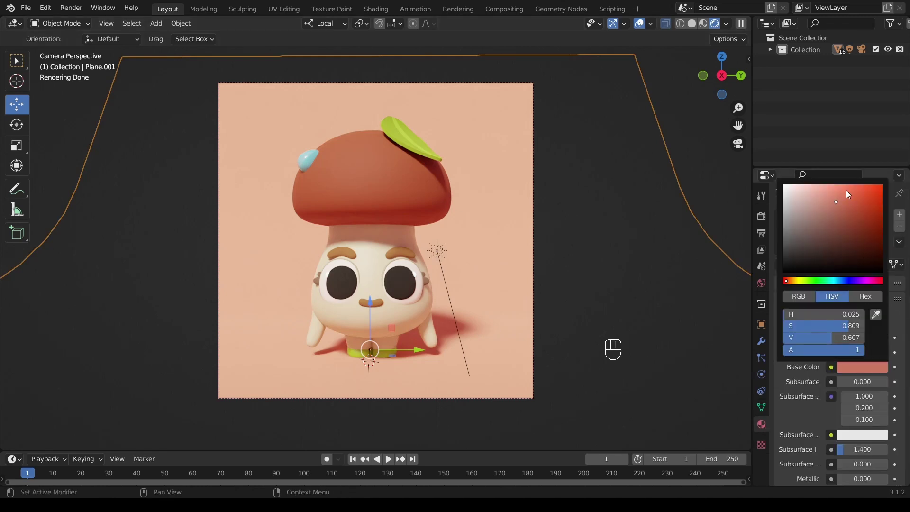
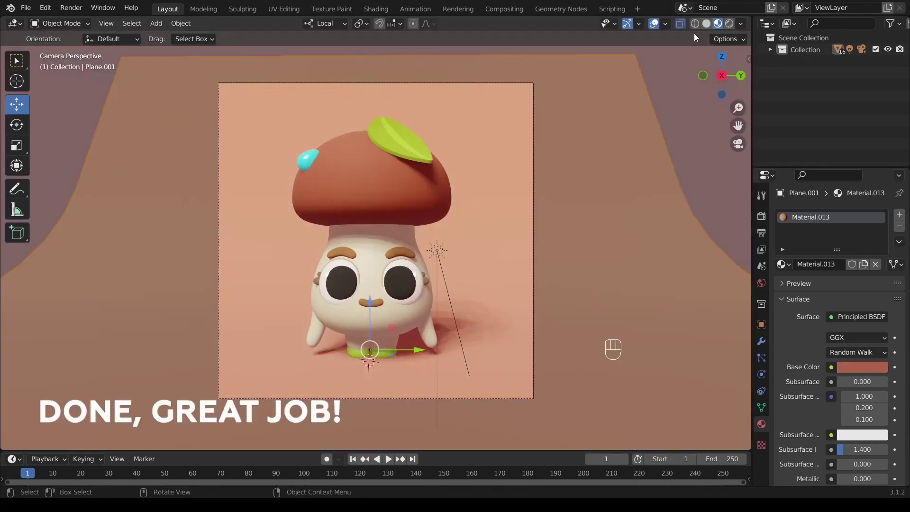
- Save the scene with Ctrl+S and orbit around the character to inspect it from the side
drag(441, 250, 427, 295)
middle_click(417, 300)
key(ctrl+s)
click(674, 81)
drag(484, 257, 480, 300)
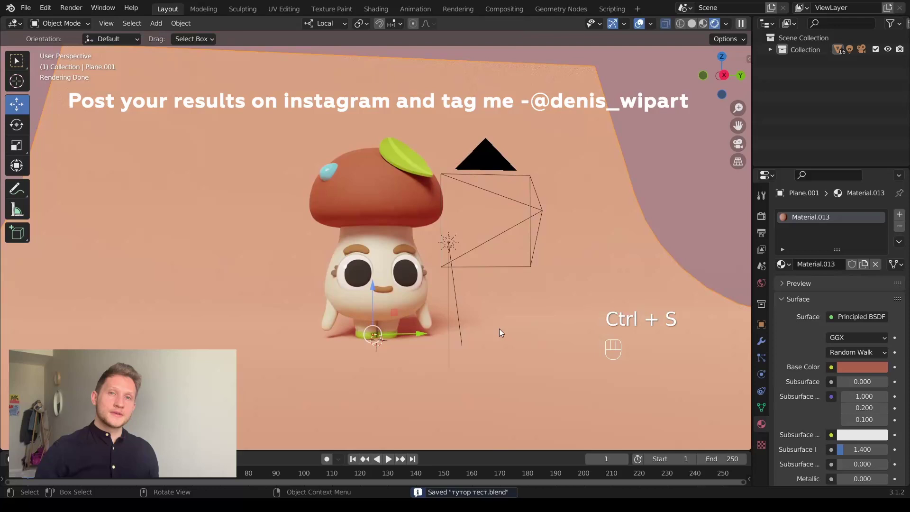
drag(487, 344, 432, 350)
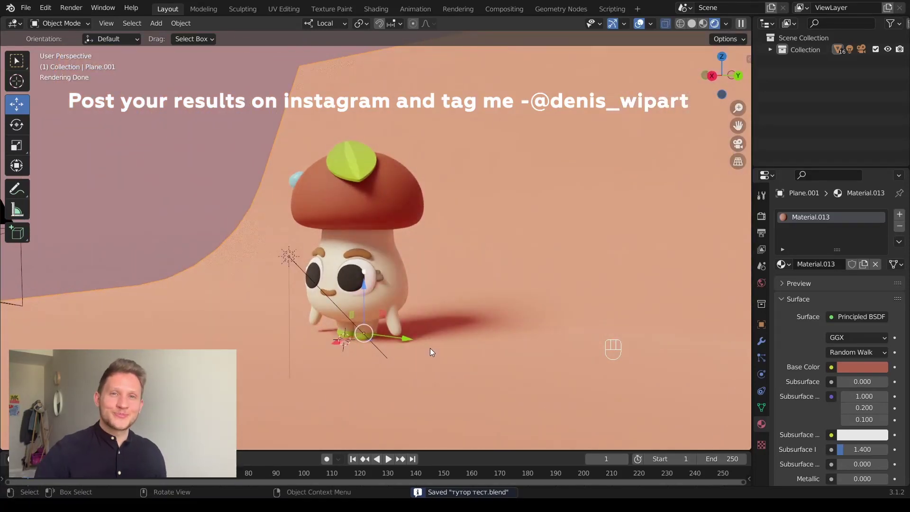